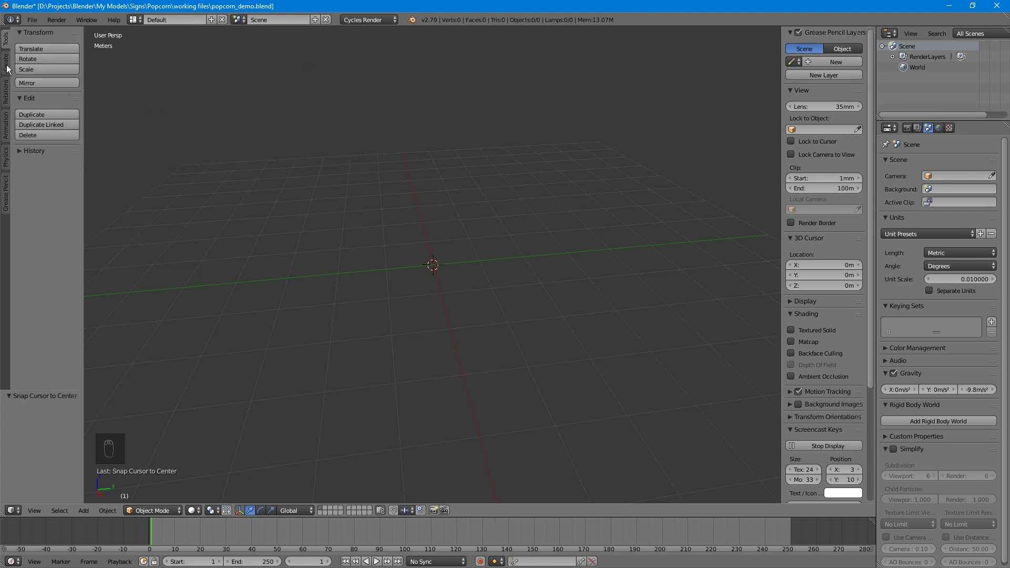
# Step: Add a plane mesh from the Create tab and enter Edit Mode on it, zooming in
pyautogui.moveTo(8, 67); pyautogui.dragTo(50, 60)
pyautogui.moveTo(50, 59); pyautogui.dragTo(377, 311)
pyautogui.moveTo(504, 317); pyautogui.dragTo(453, 260)
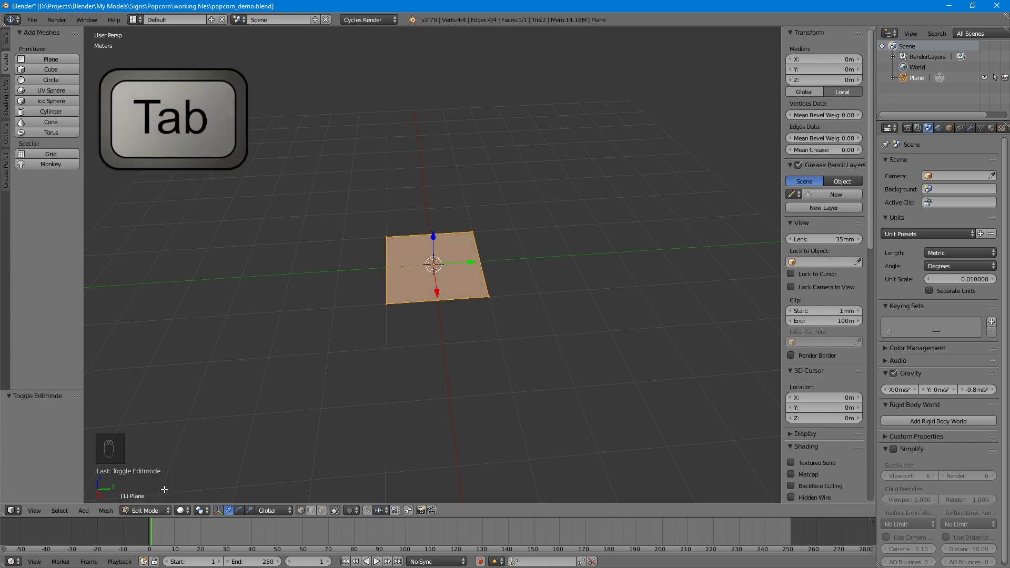
pyautogui.moveTo(404, 239); pyautogui.dragTo(450, 261)
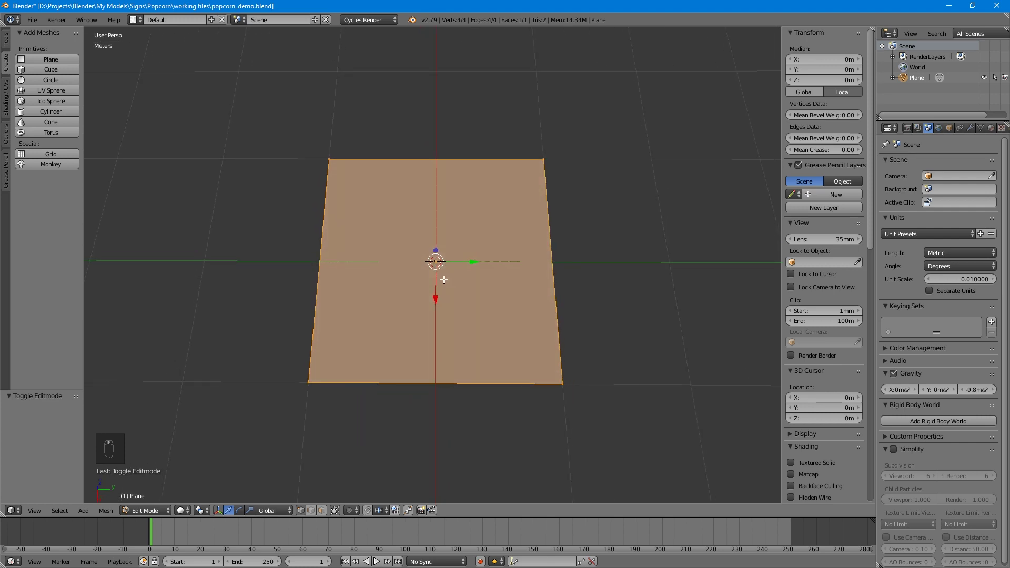
pyautogui.press('a')
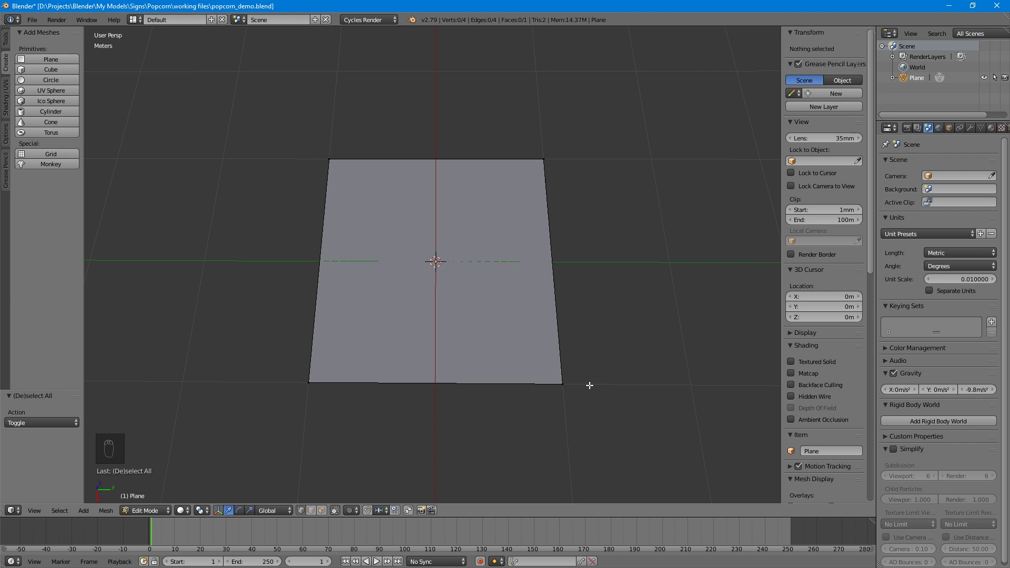
pyautogui.press('b')
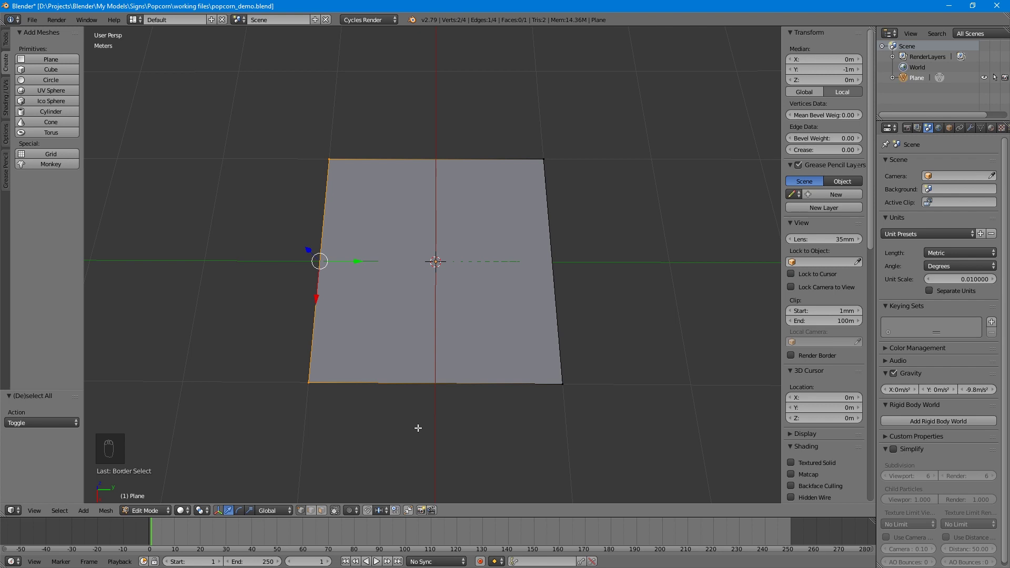
pyautogui.press('a')
pyautogui.press('c')
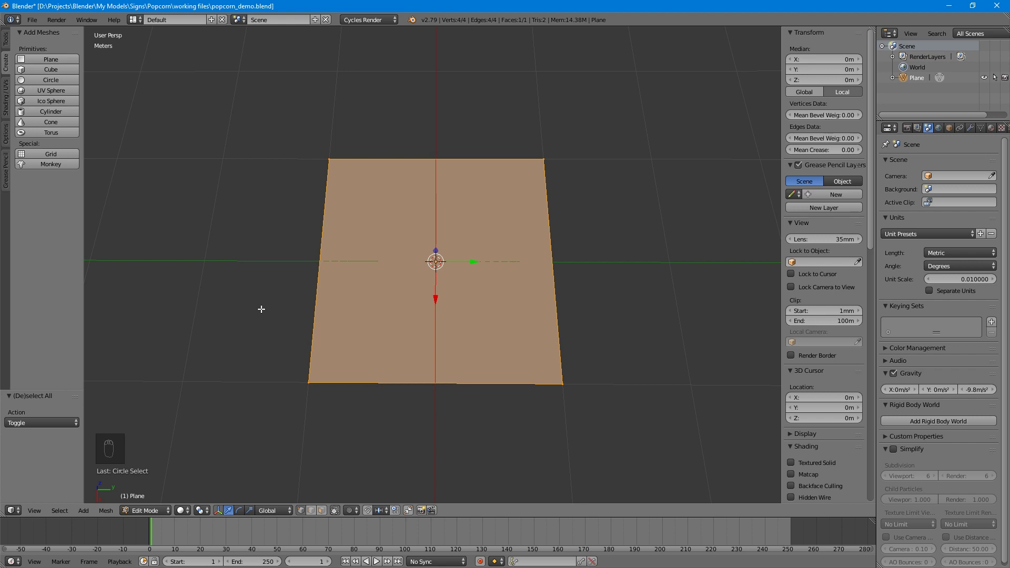
pyautogui.press('a')
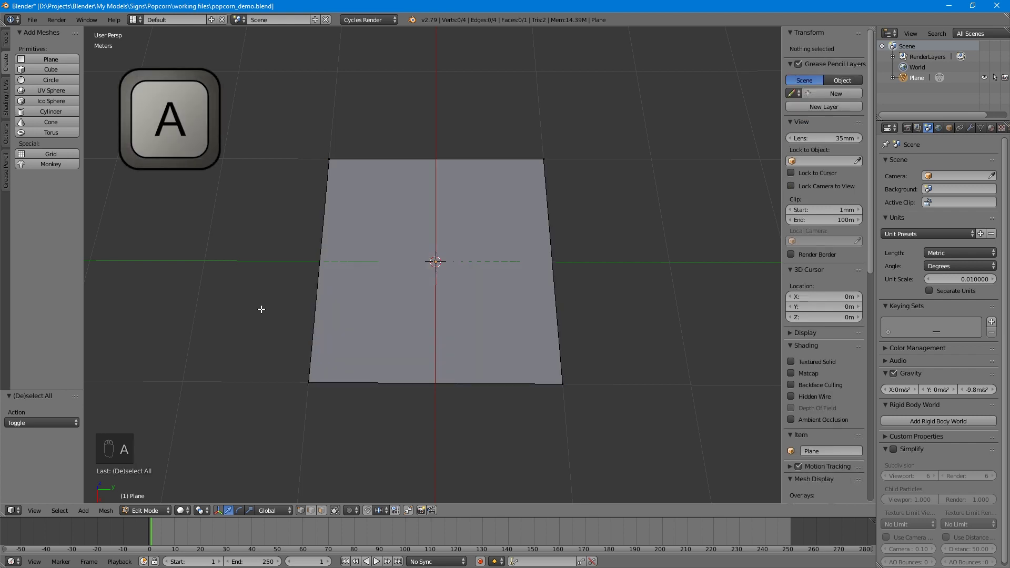
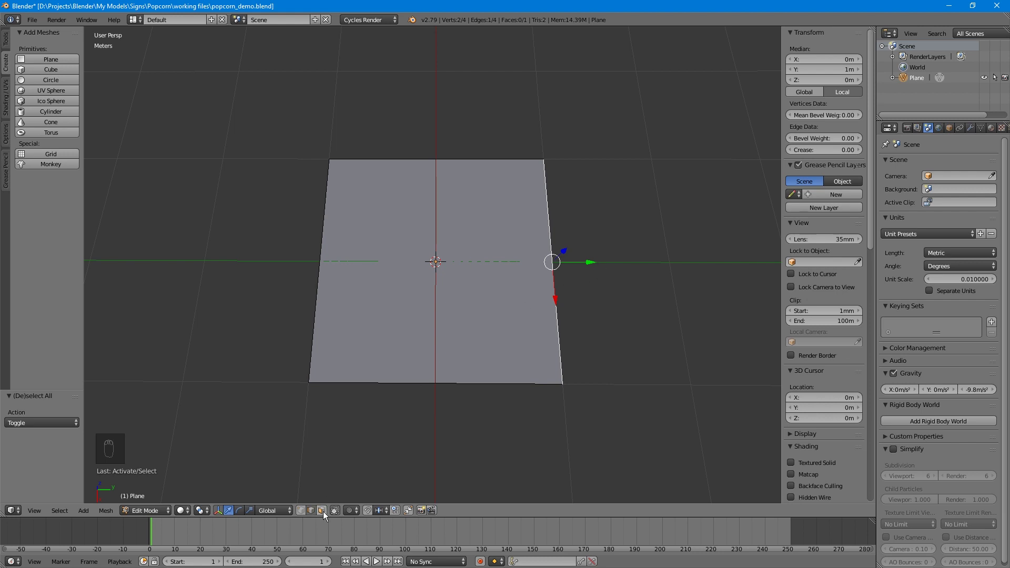
pyautogui.click(327, 514)
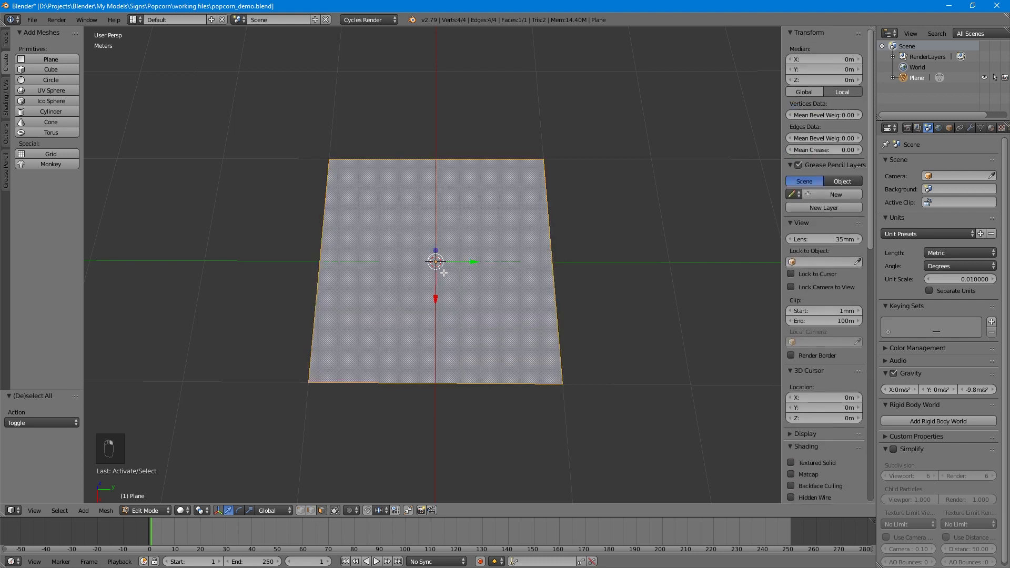
# Step: Deselect the whole plane and switch the viewport to orthographic projection
pyautogui.press('a')
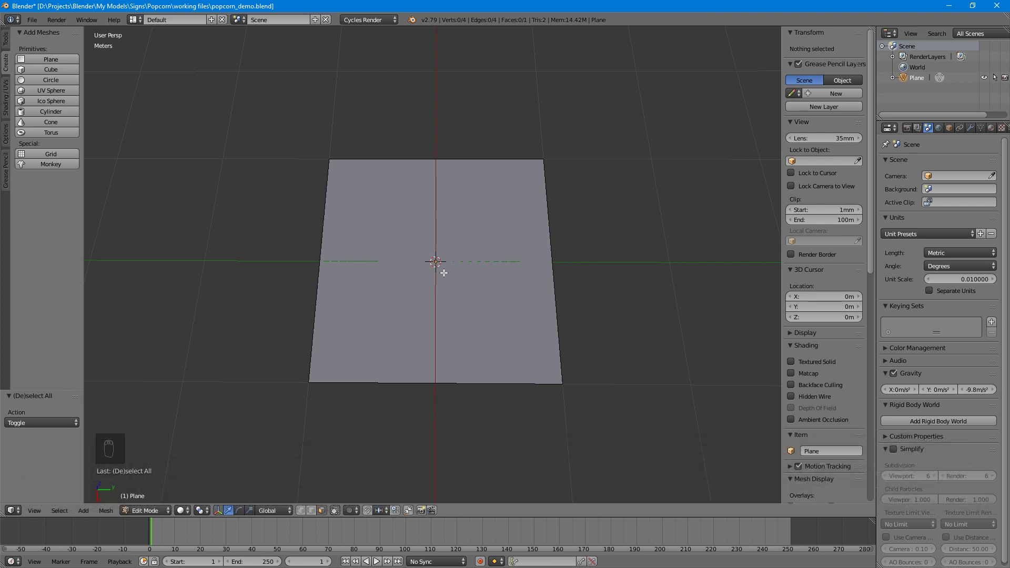
pyautogui.press('KP_5')
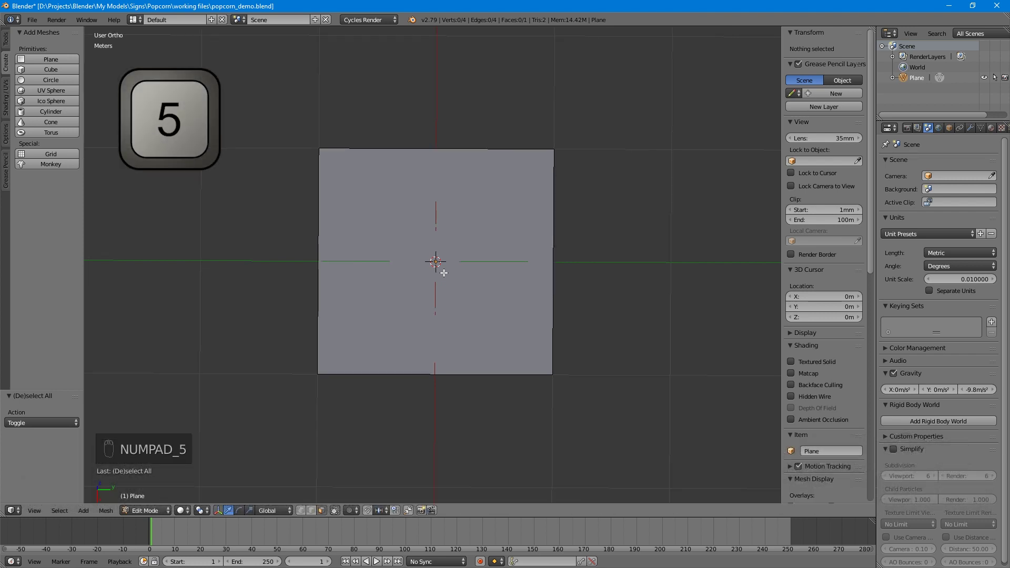
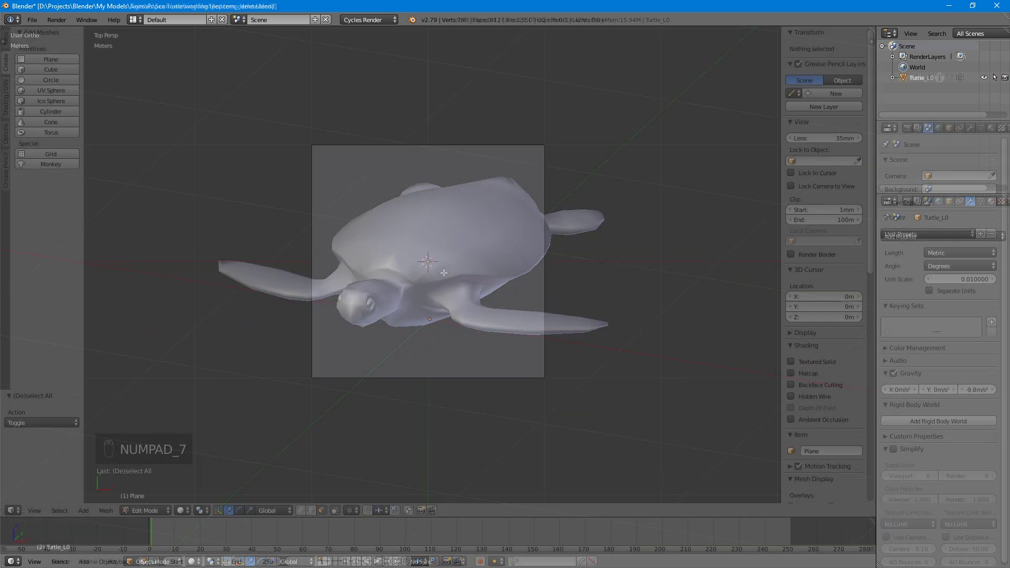
# Step: From top view, select the whole plane and scale it along X into a wide rectangle
pyautogui.press('KP_5')
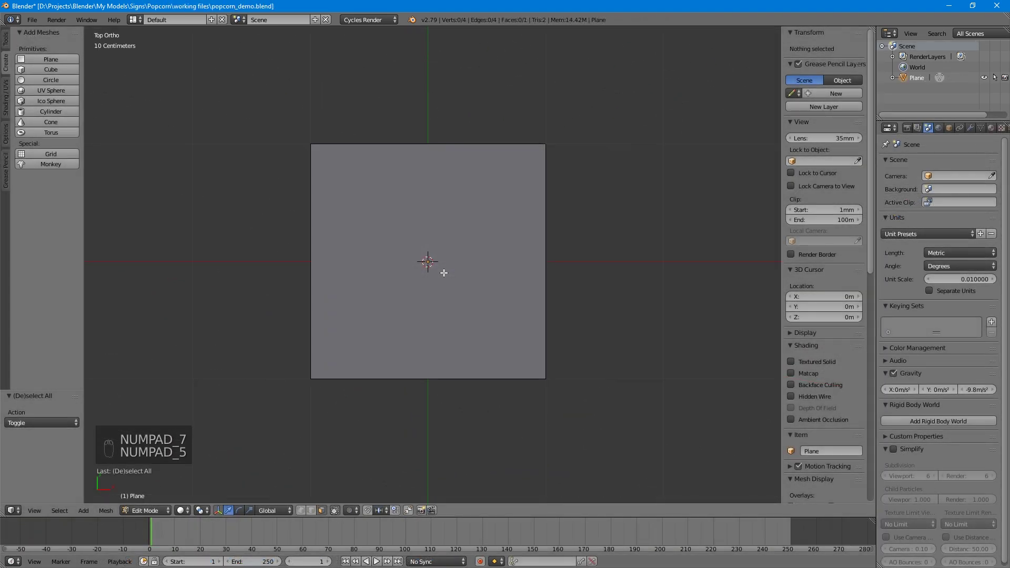
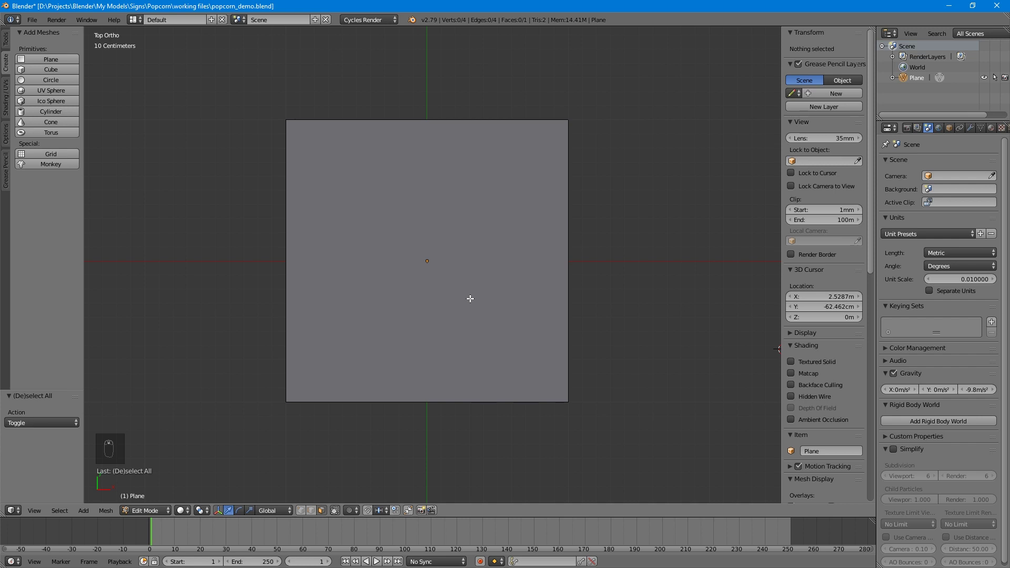
pyautogui.press('a')
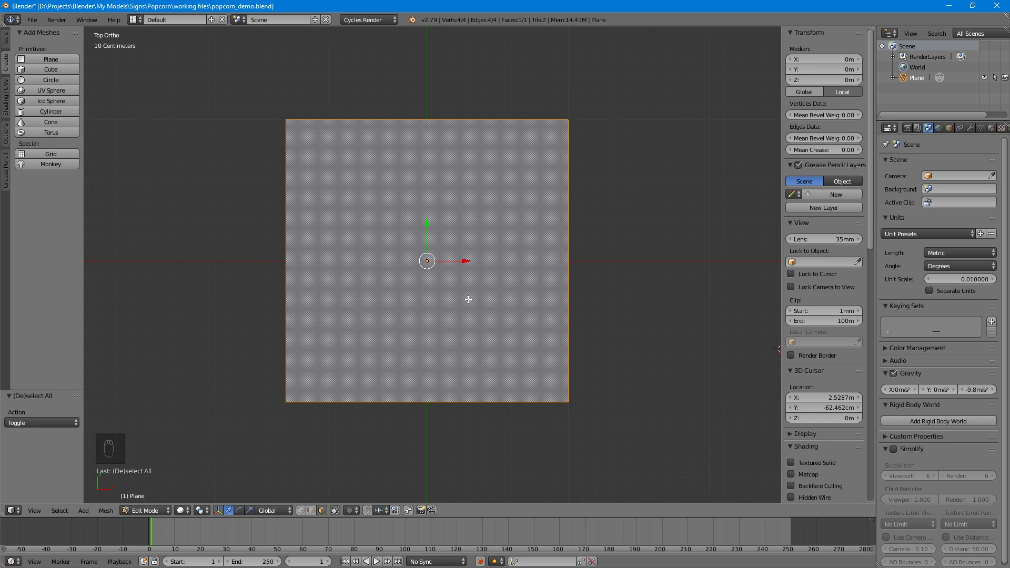
pyautogui.press('s')
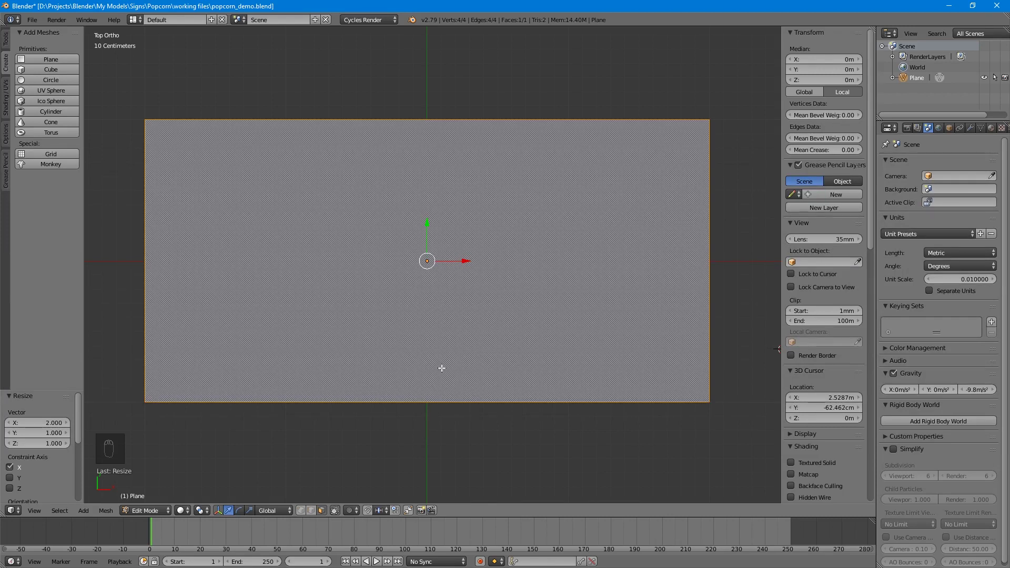
# Step: Orbit into perspective and extrude the rectangle's face upward 0.2 m into a plate
pyautogui.click(441, 367)
pyautogui.moveTo(448, 348); pyautogui.dragTo(461, 289)
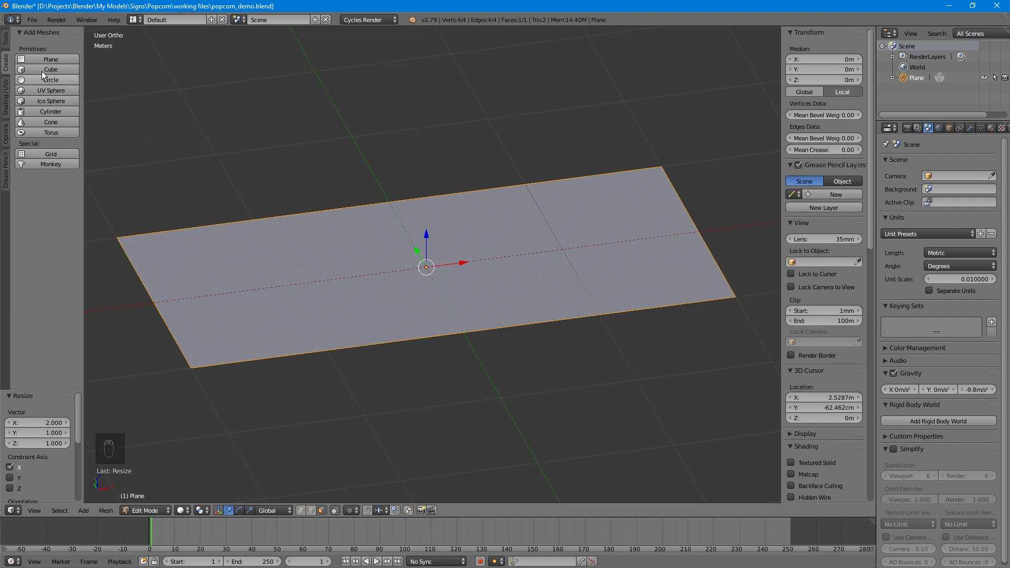
pyautogui.moveTo(7, 41); pyautogui.dragTo(52, 201)
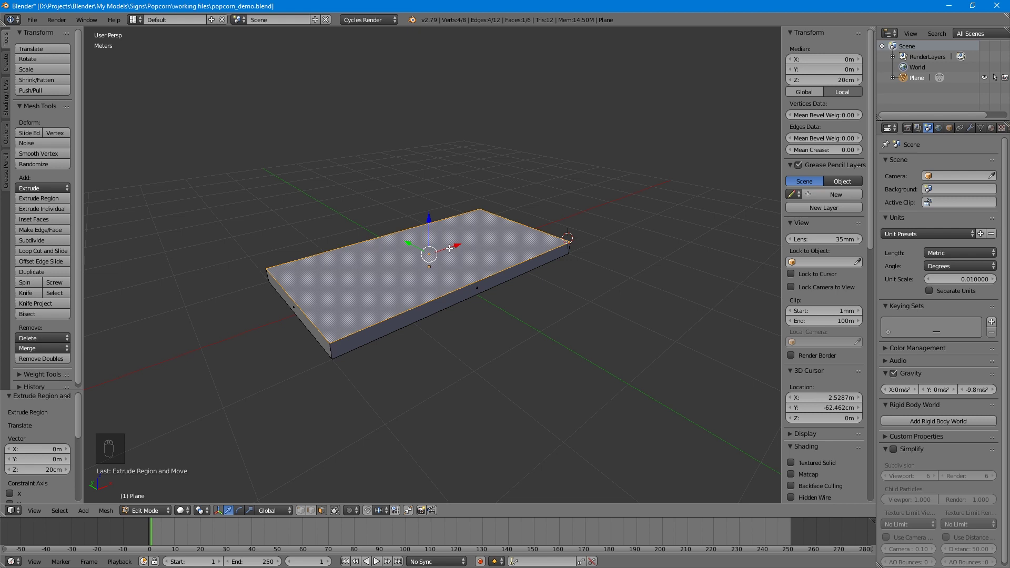
# Step: Delete the plate in Object Mode and add a 32-vertex circle mesh at the origin
pyautogui.press('Tab')
pyautogui.press('Delete')
pyautogui.press('shift+c')
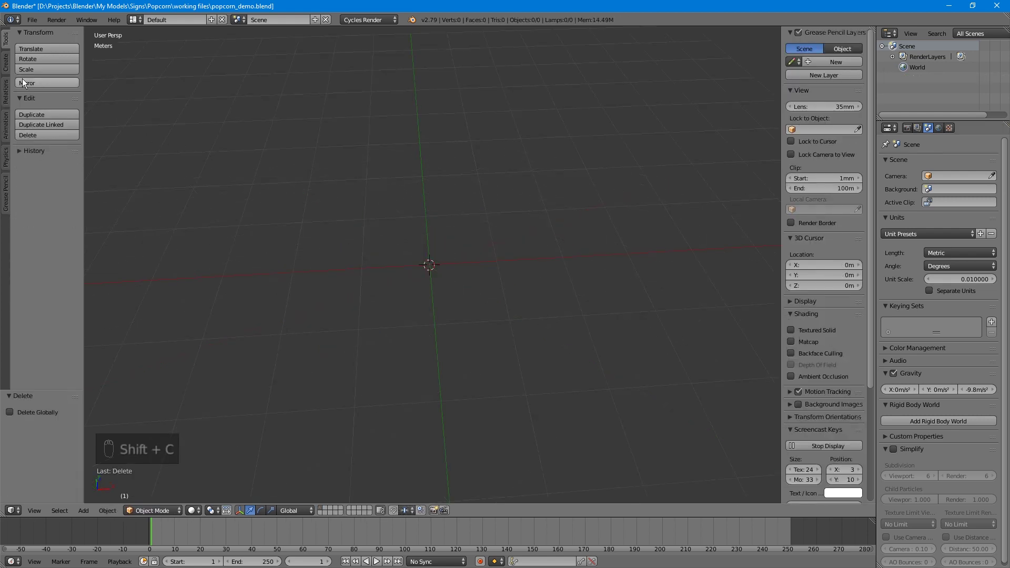
pyautogui.moveTo(7, 67); pyautogui.dragTo(48, 82)
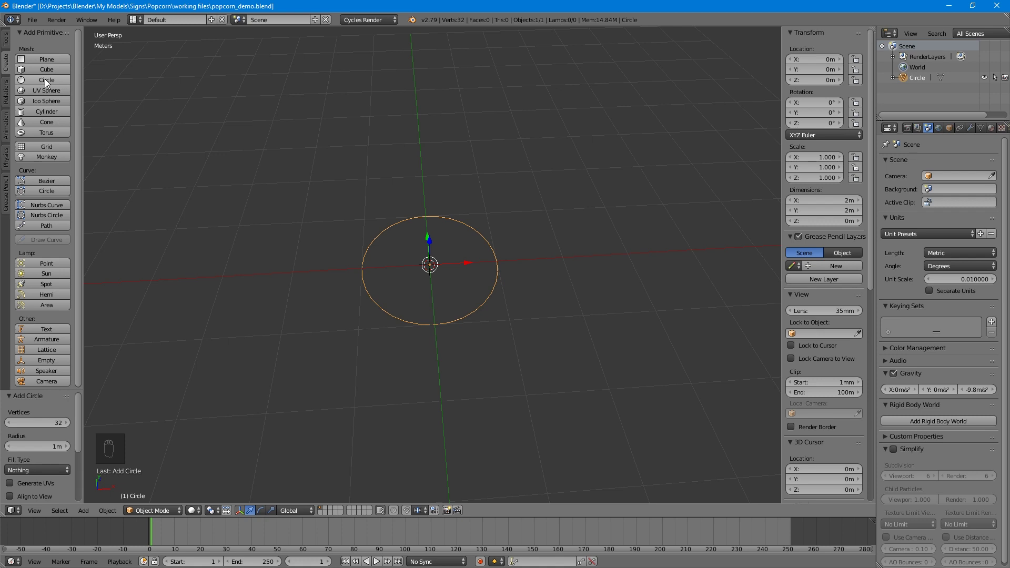
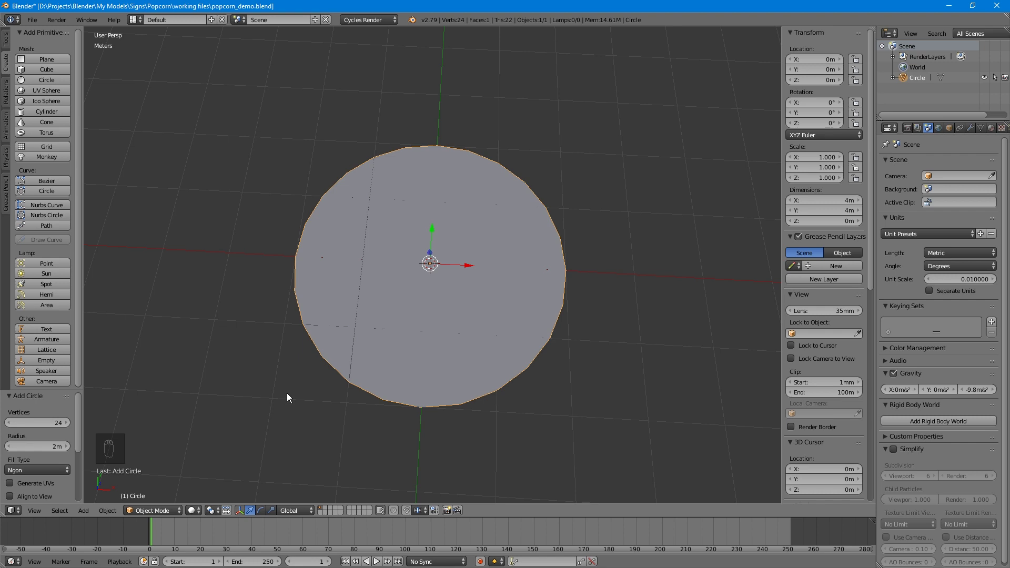
# Step: Extrude the filled circle face upward 0.2 m into a disc and return to Object Mode
pyautogui.press('Tab')
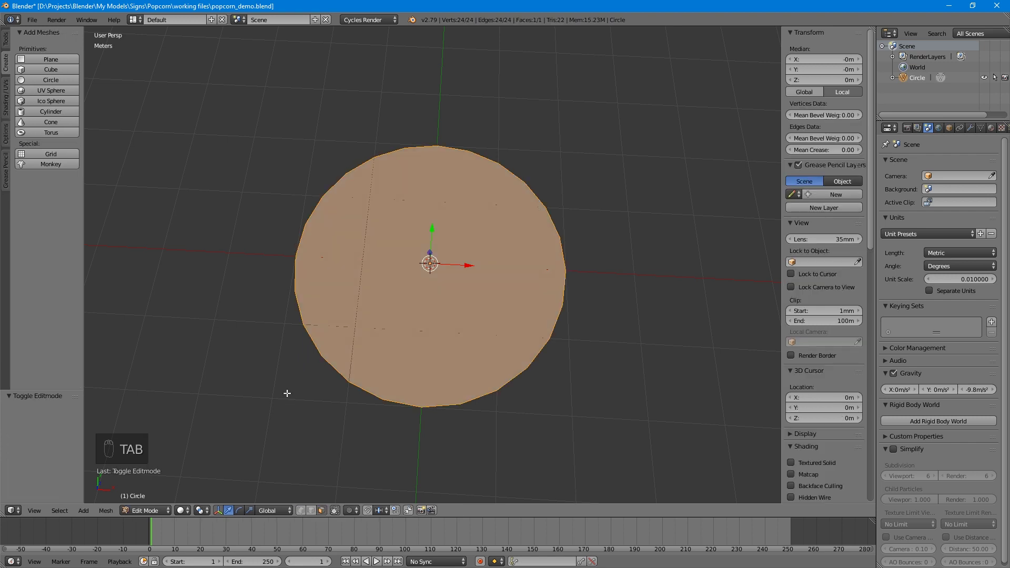
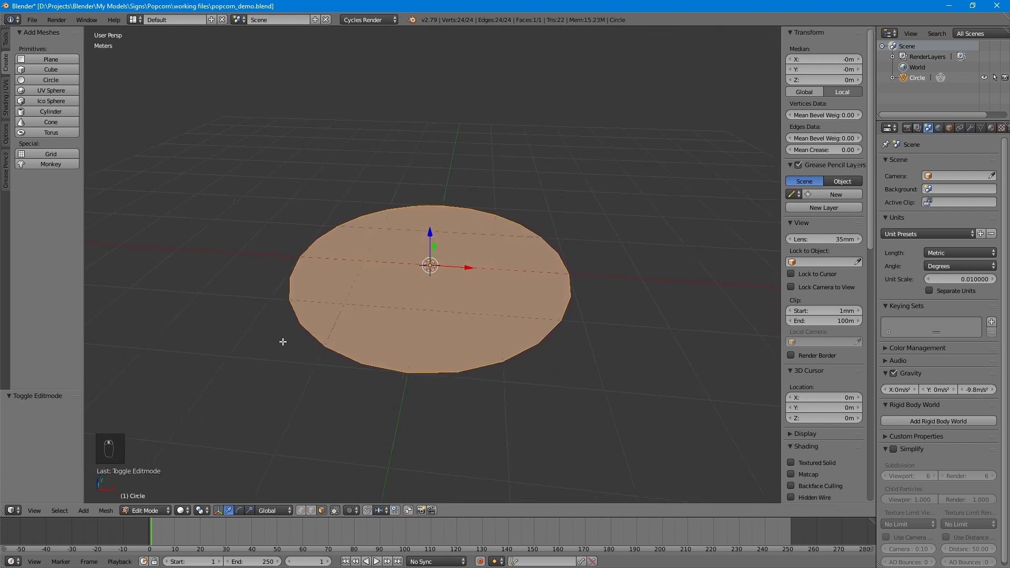
pyautogui.press('e')
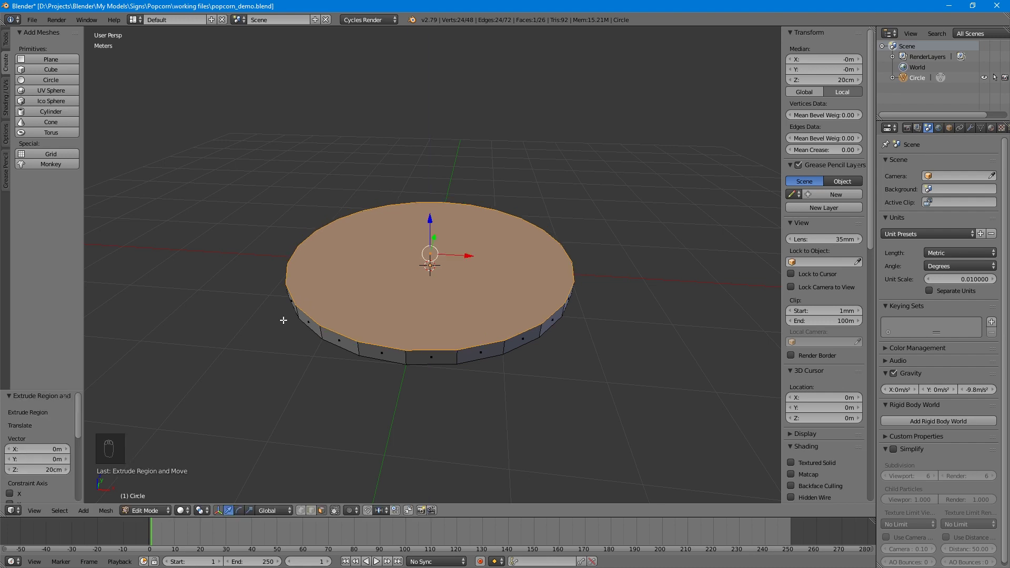
pyautogui.press('Tab')
# Step: Apply Shading: Smooth to the disc so its sides appear rounded
pyautogui.middleClick(339, 382)
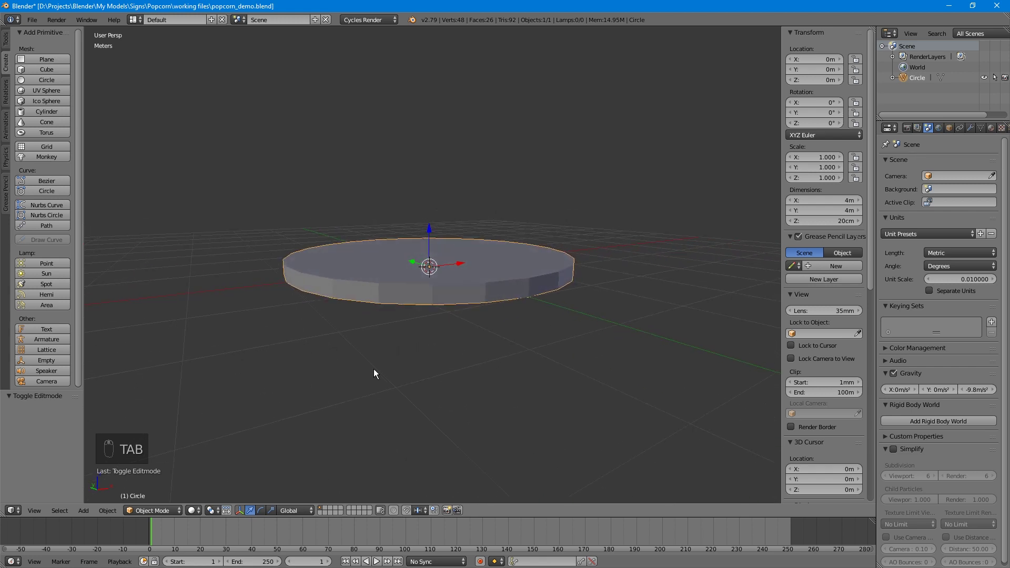
pyautogui.moveTo(385, 369); pyautogui.dragTo(388, 375)
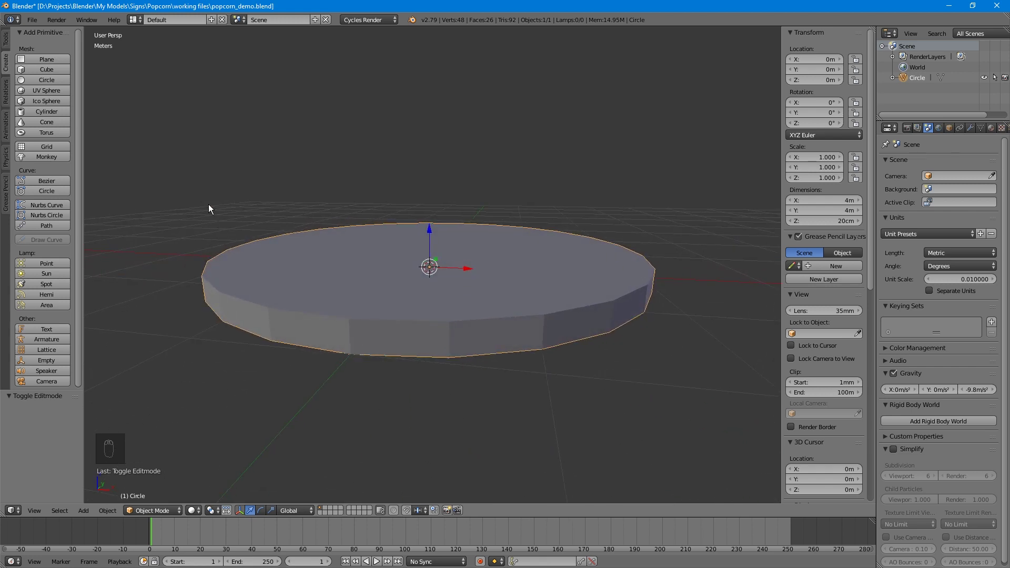
pyautogui.moveTo(9, 43); pyautogui.dragTo(37, 162)
# Step: In Edit Mode, inset the disc's top face to form a narrow rim ring
pyautogui.moveTo(36, 187); pyautogui.dragTo(36, 188)
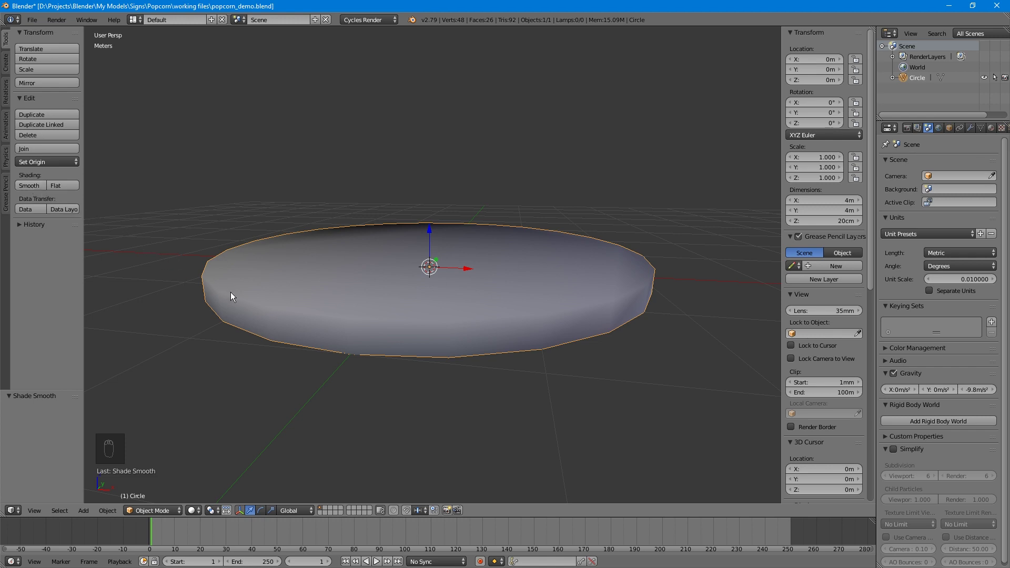
pyautogui.press('Tab')
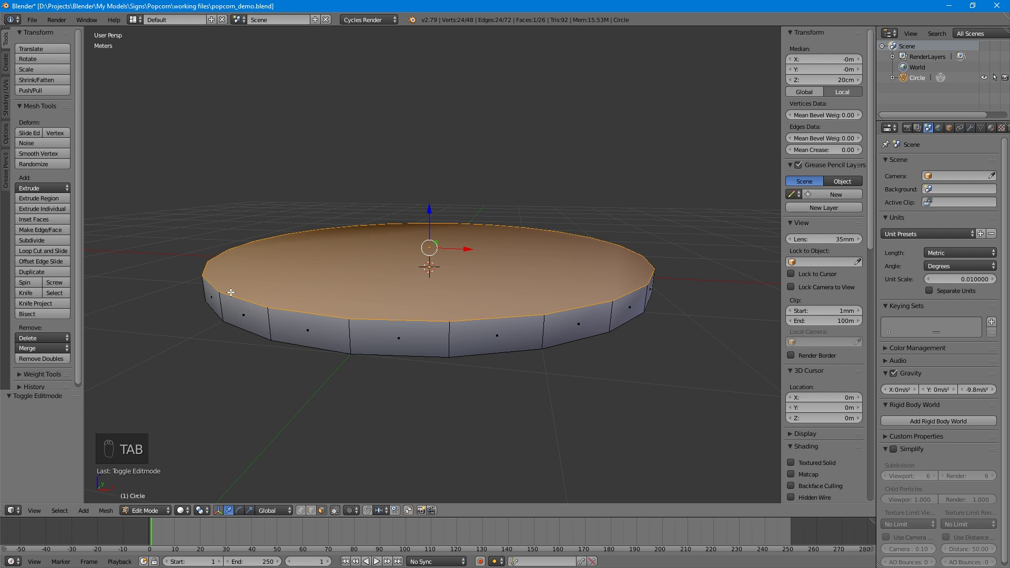
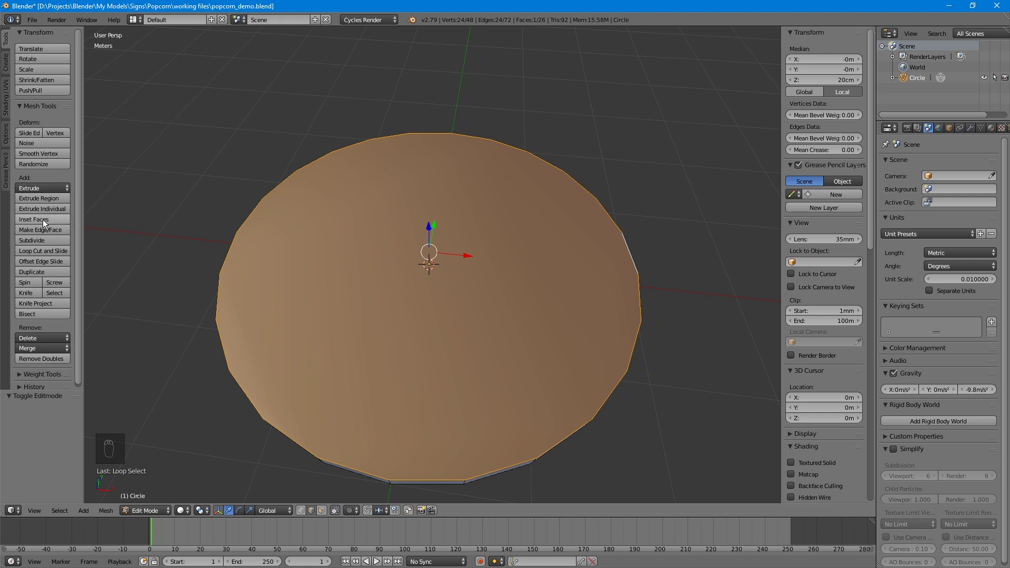
pyautogui.click(47, 222)
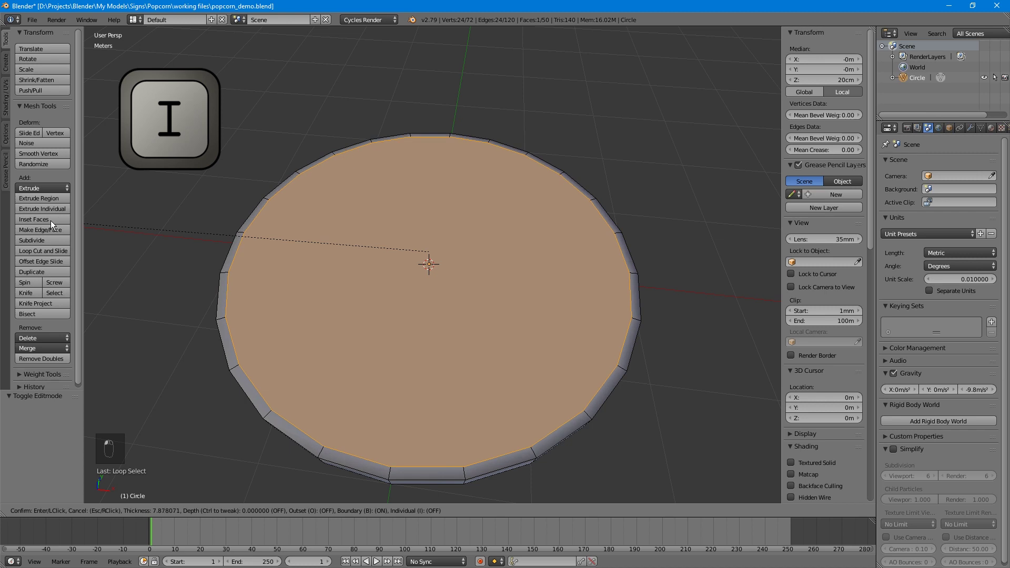
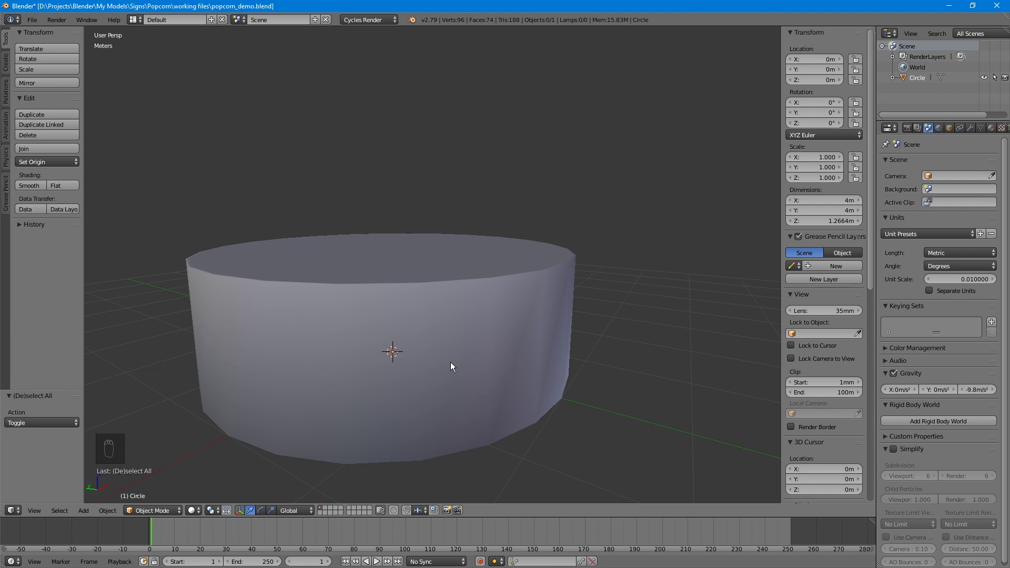
# Step: Add Ctrl+R edge loops near the drum's top and bottom rims, then return to Object Mode
pyautogui.rightClick(454, 363)
pyautogui.press('Tab')
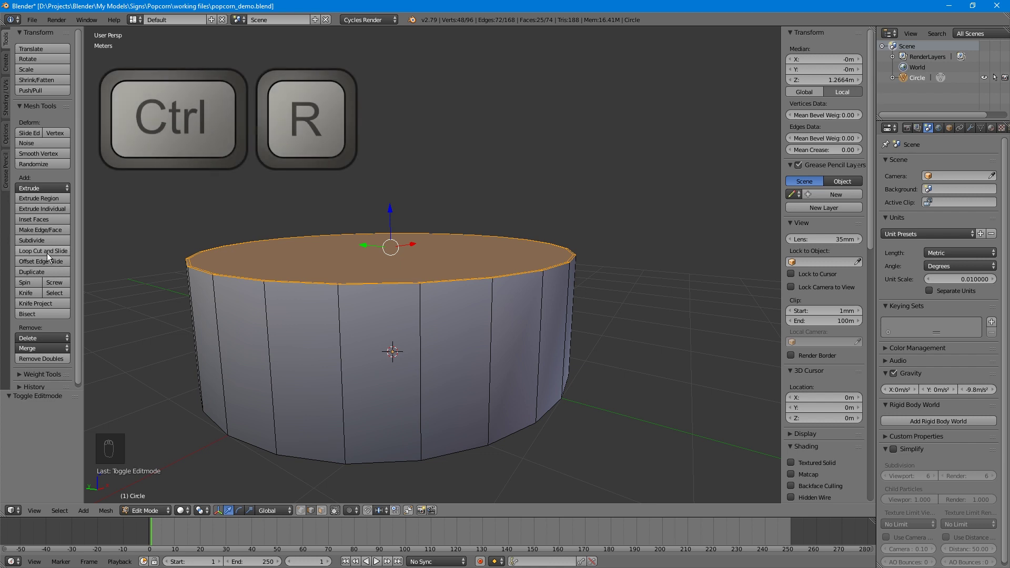
pyautogui.moveTo(50, 256); pyautogui.dragTo(315, 368)
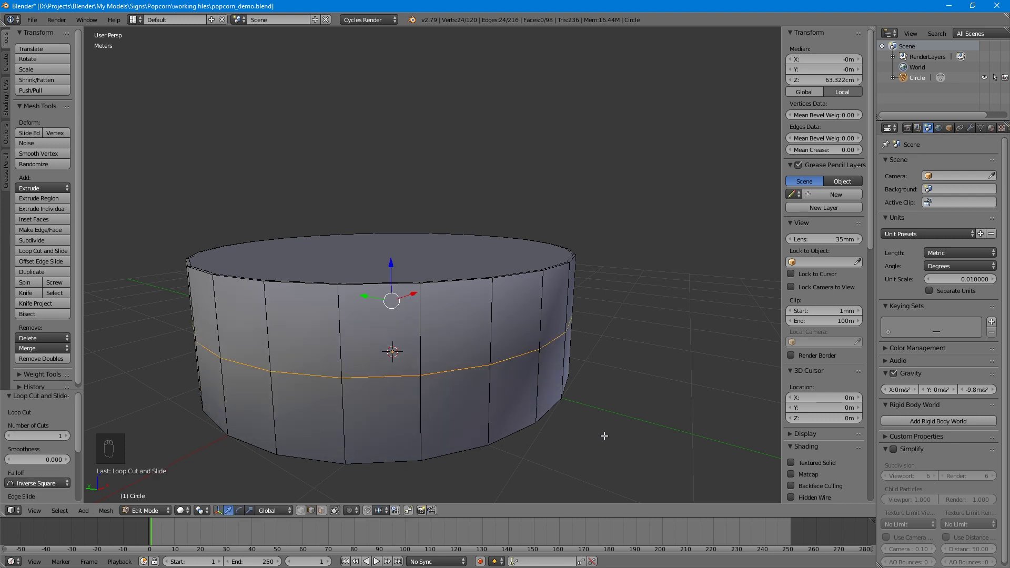
pyautogui.press('ctrl+z')
pyautogui.press('ctrl+r')
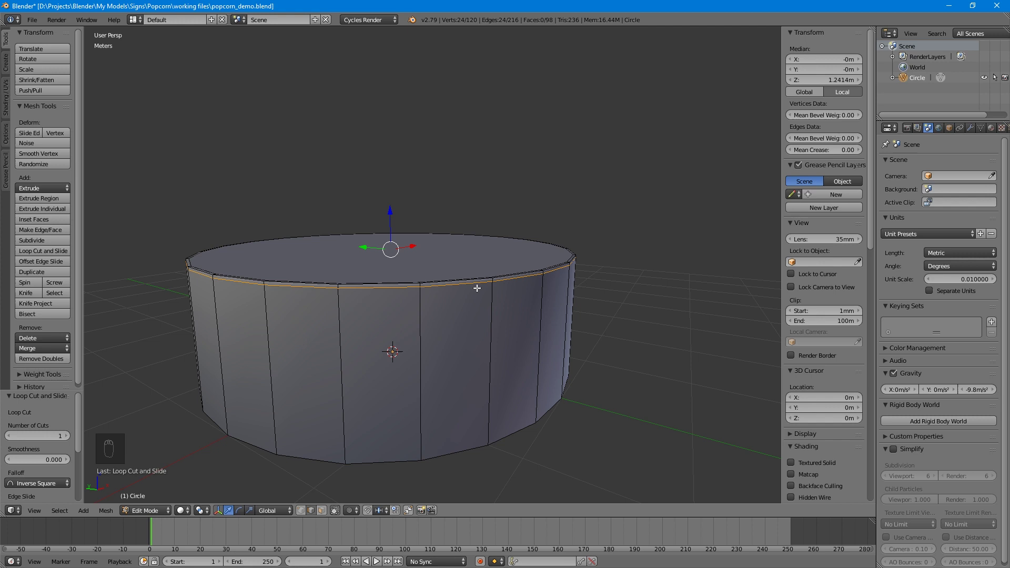
pyautogui.press('ctrl+r')
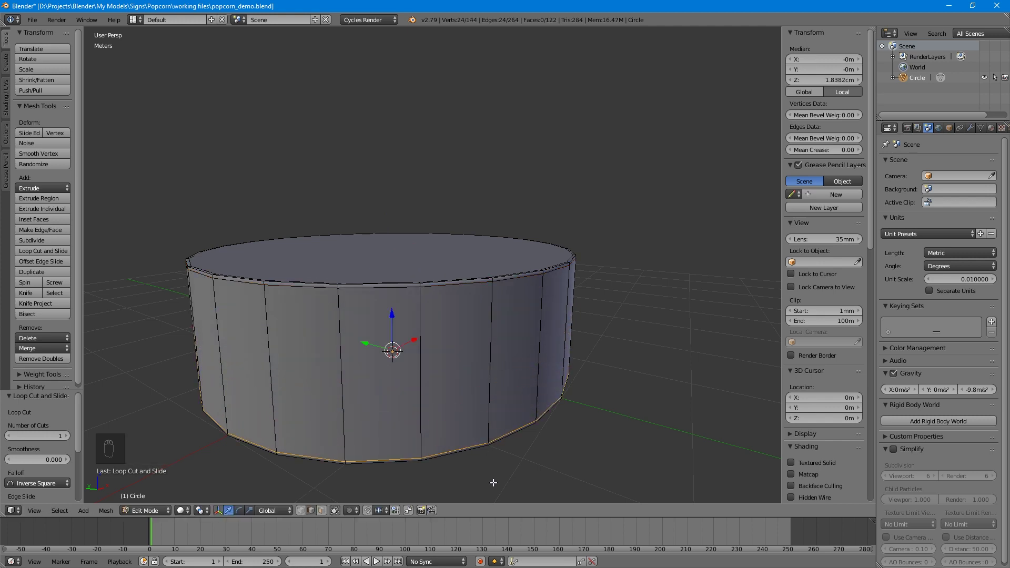
pyautogui.press('Tab')
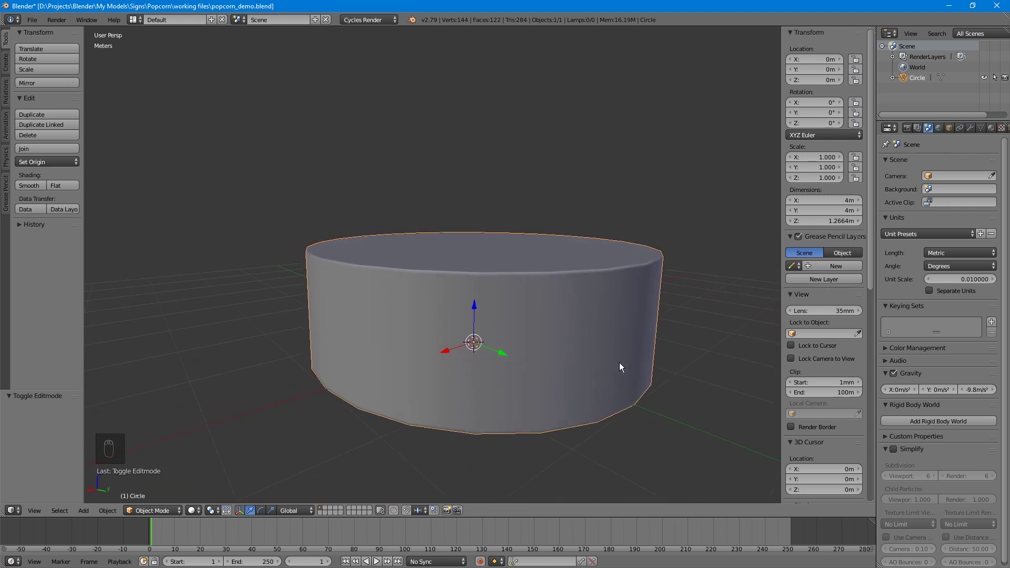
pyautogui.middleClick(588, 369)
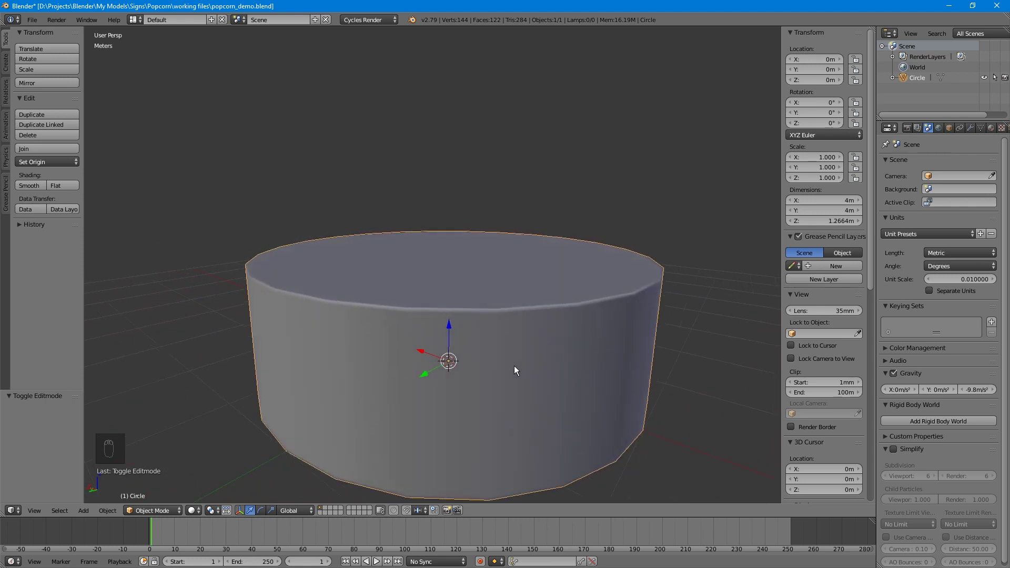
pyautogui.moveTo(489, 334); pyautogui.dragTo(501, 351)
pyautogui.moveTo(492, 325); pyautogui.dragTo(572, 349)
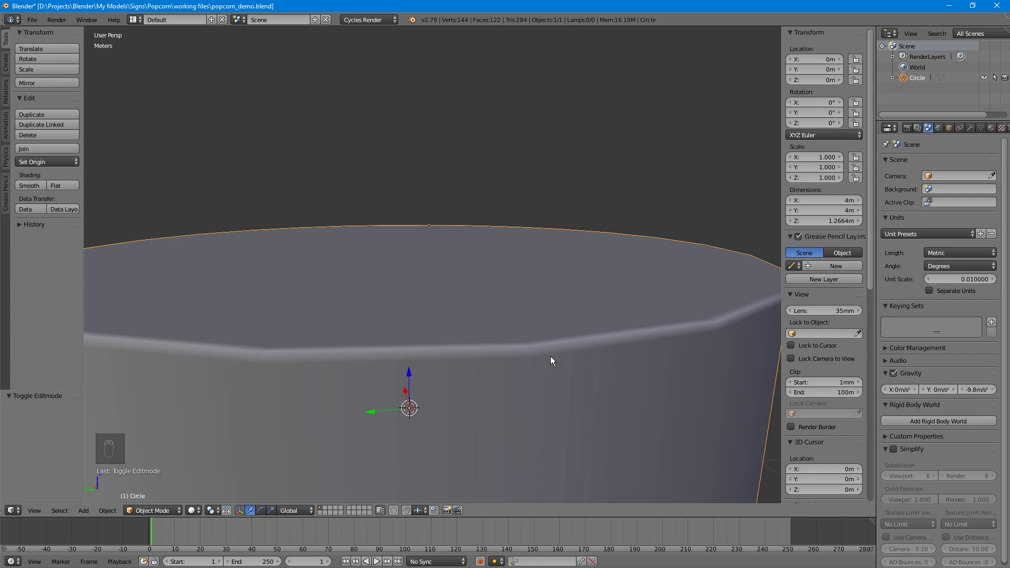
pyautogui.middleClick(554, 359)
pyautogui.press('KP_7')
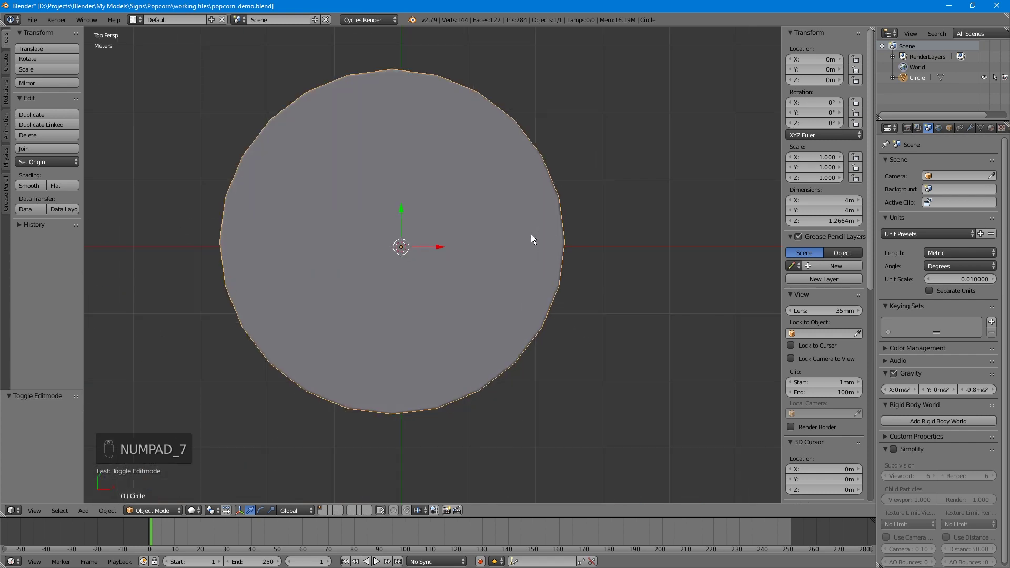
pyautogui.middleClick(571, 272)
pyautogui.press('a')
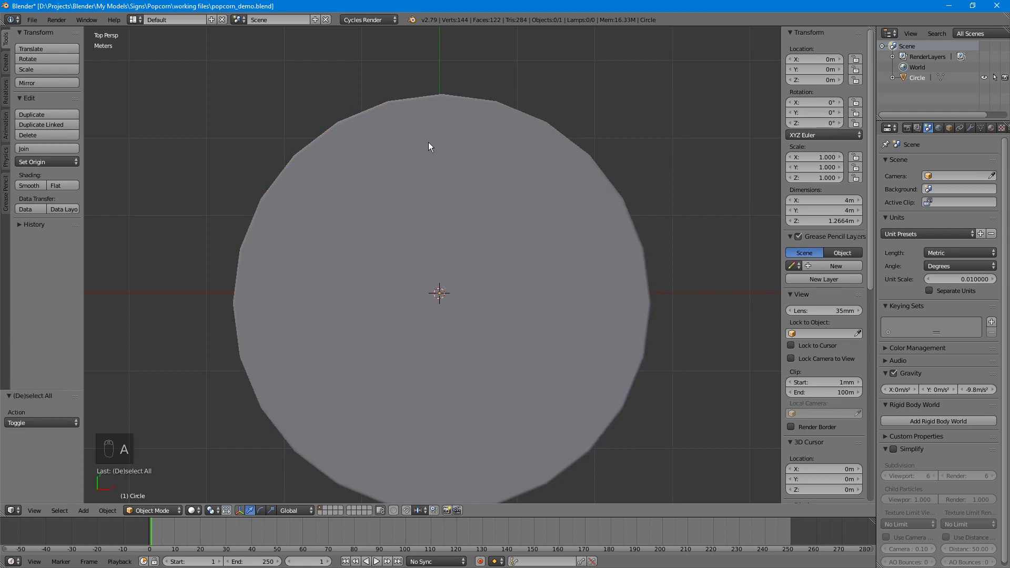
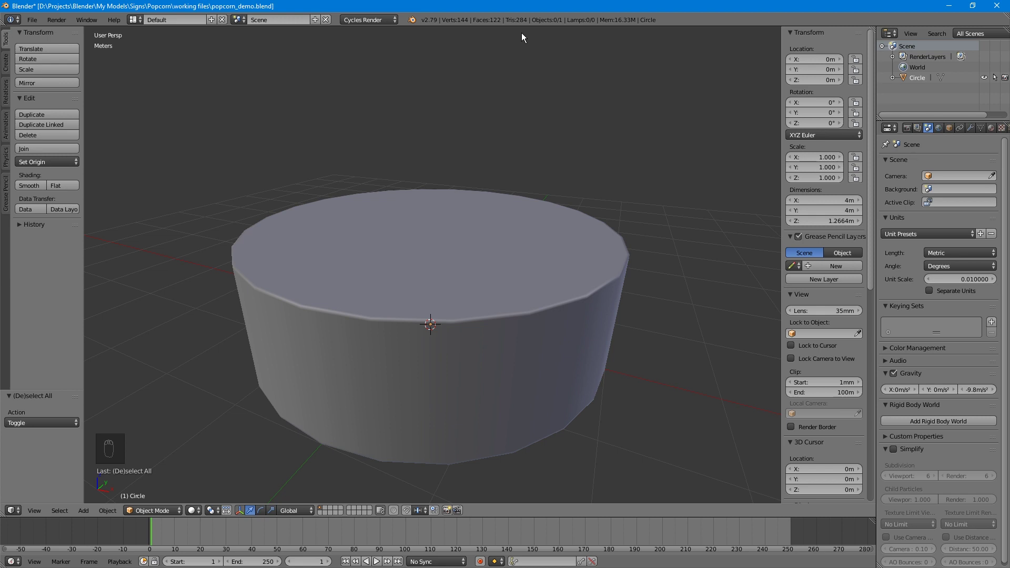
# Step: Delete the drum and enable Background Images with the popcorn picture under top orthographic view
pyautogui.rightClick(354, 285)
pyautogui.press('Delete')
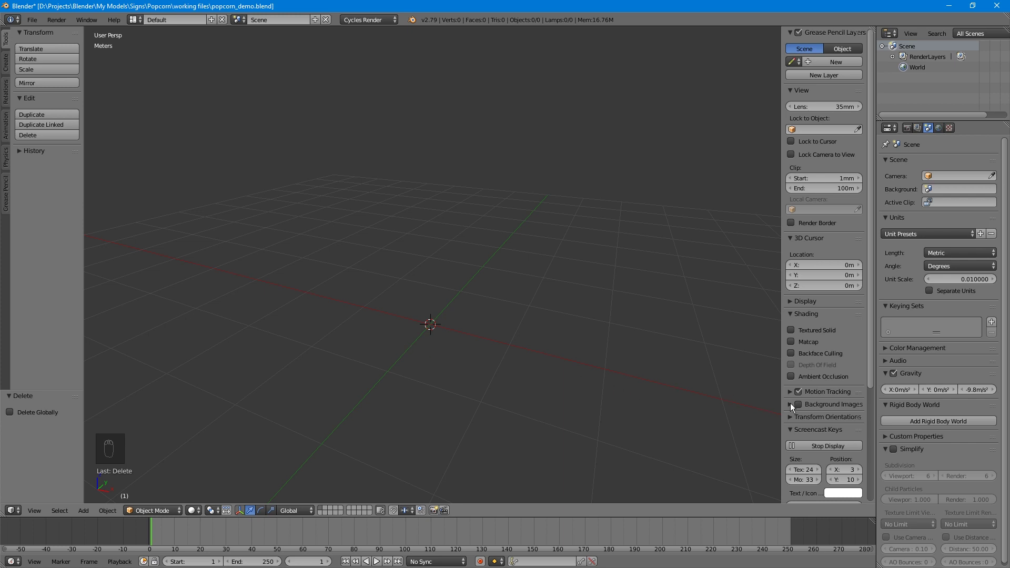
pyautogui.moveTo(794, 406); pyautogui.dragTo(819, 423)
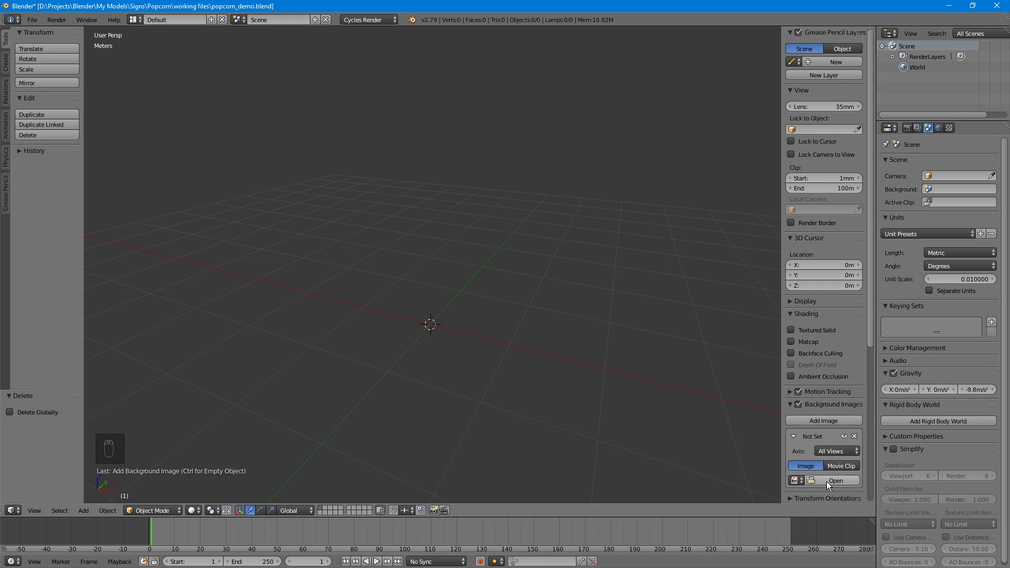
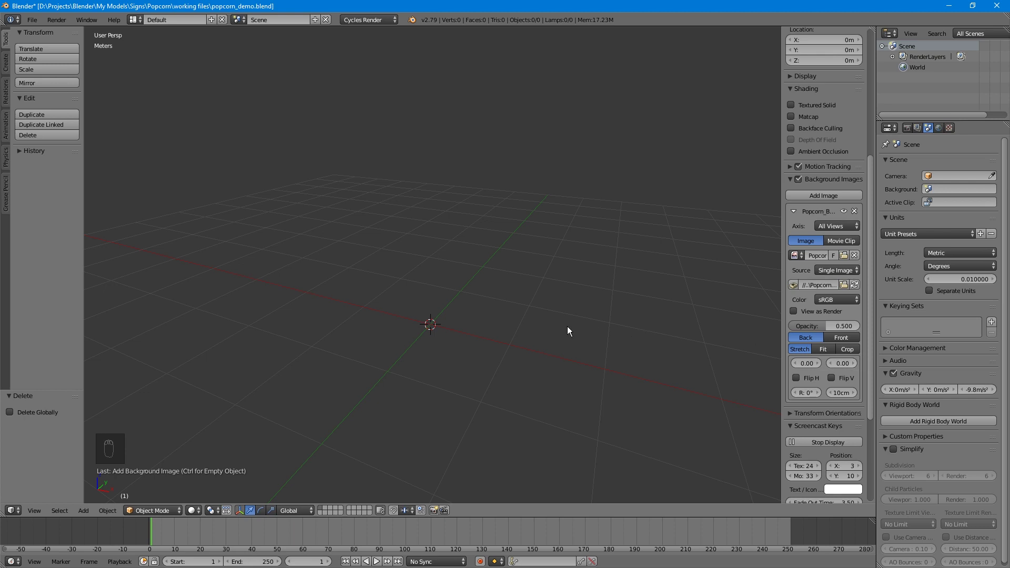
pyautogui.press('KP_7')
# Step: View top-down and set the popcorn reference to Top axis only, size 5.4 m, Y offset 40
pyautogui.press('KP_5')
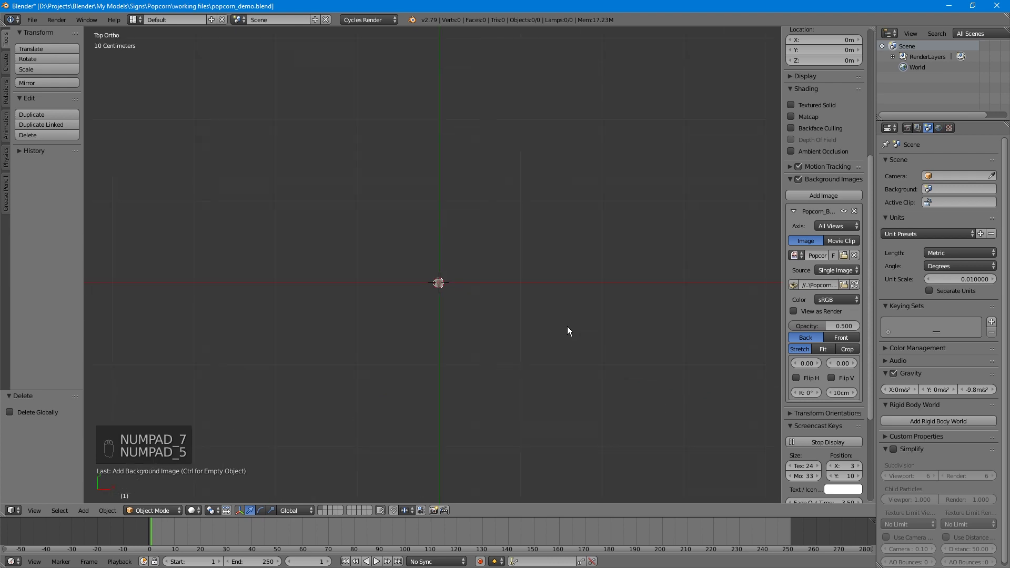
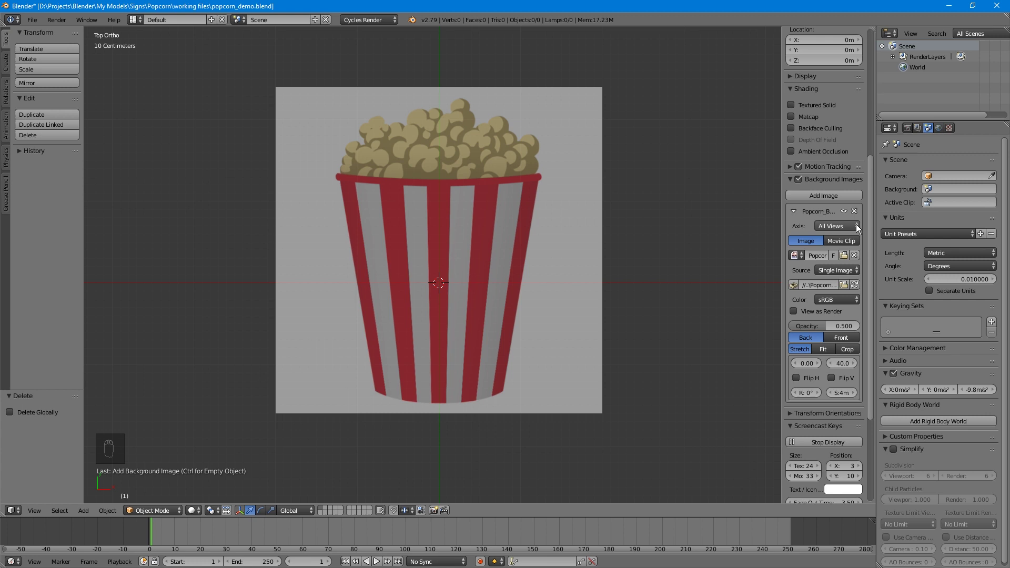
pyautogui.moveTo(860, 227); pyautogui.dragTo(768, 215)
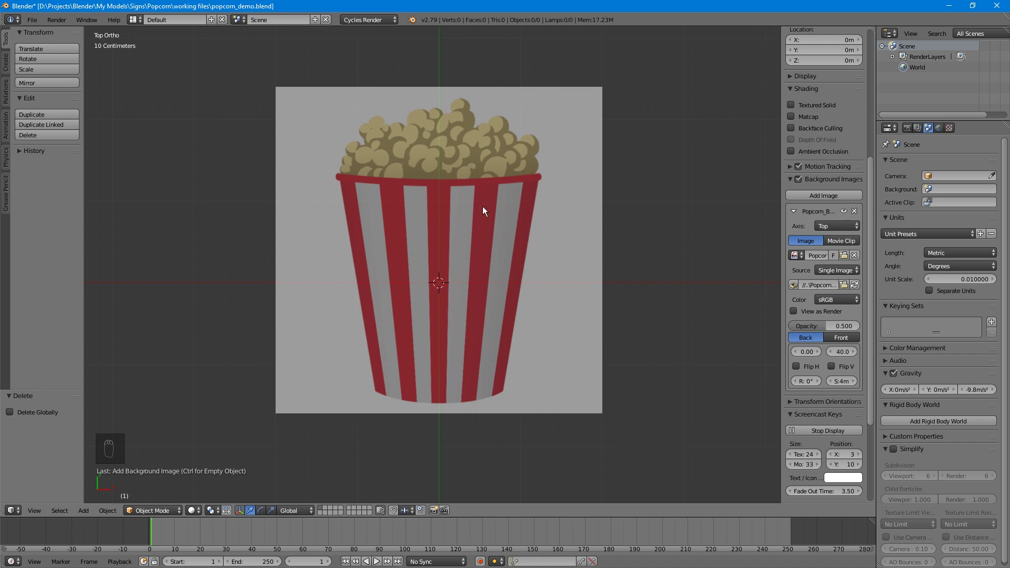
# Step: Add a plane at the centre and delete three vertices, leaving one for tracing
pyautogui.moveTo(9, 67); pyautogui.dragTo(228, 247)
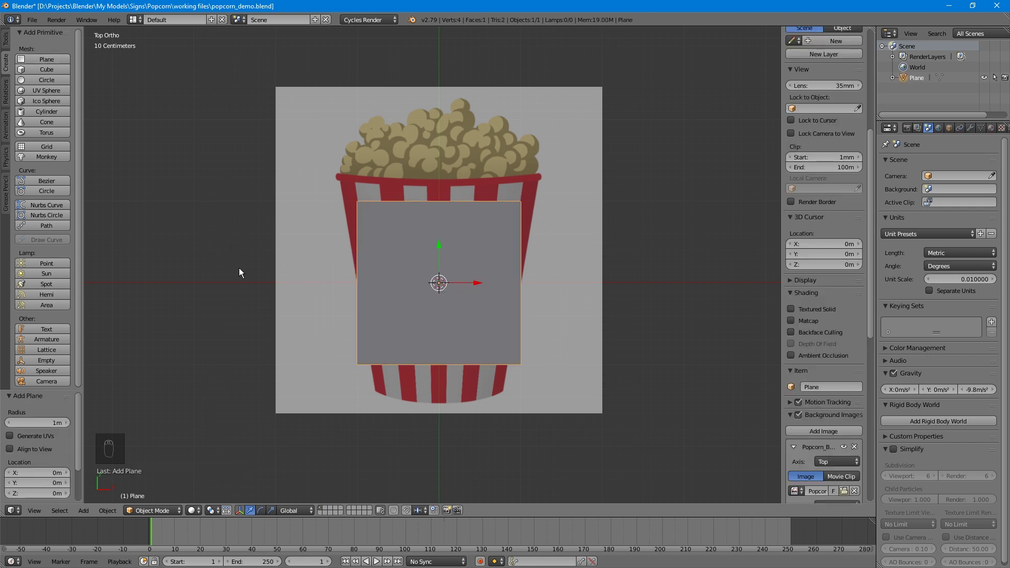
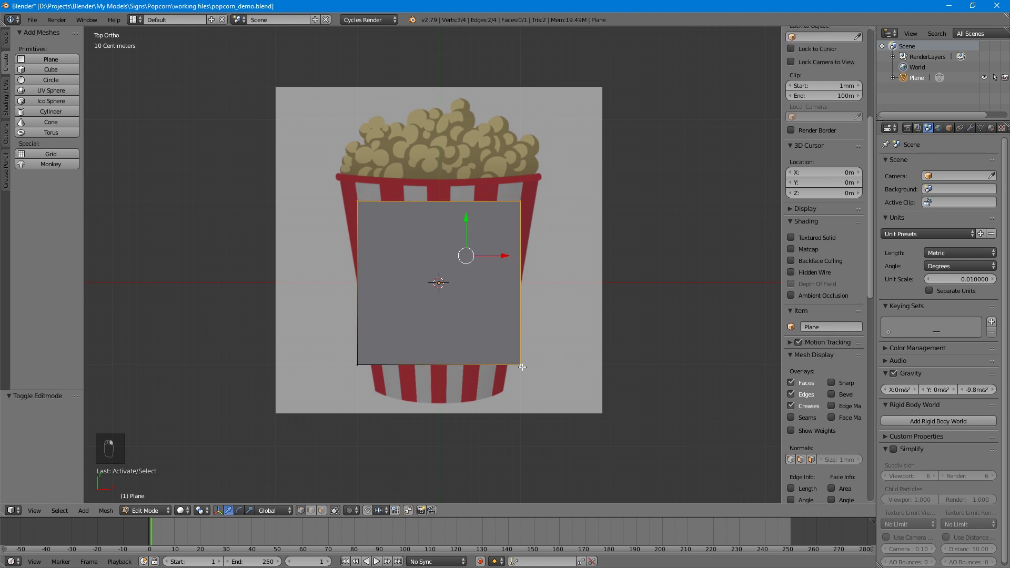
pyautogui.press('Delete')
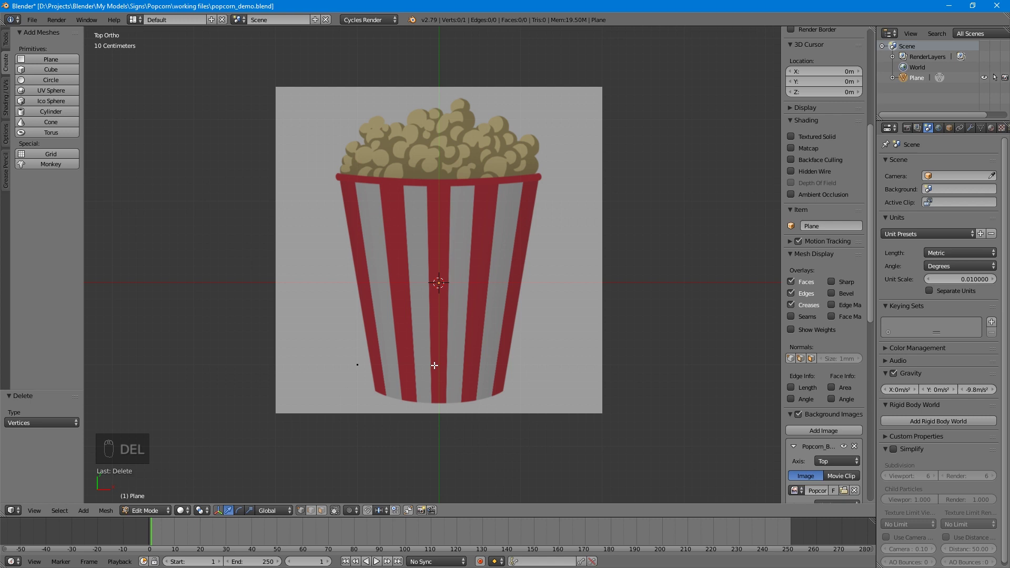
# Step: Move the lone vertex onto the outline and extrude vertices around the popcorn's top and sides
pyautogui.middleClick(398, 365)
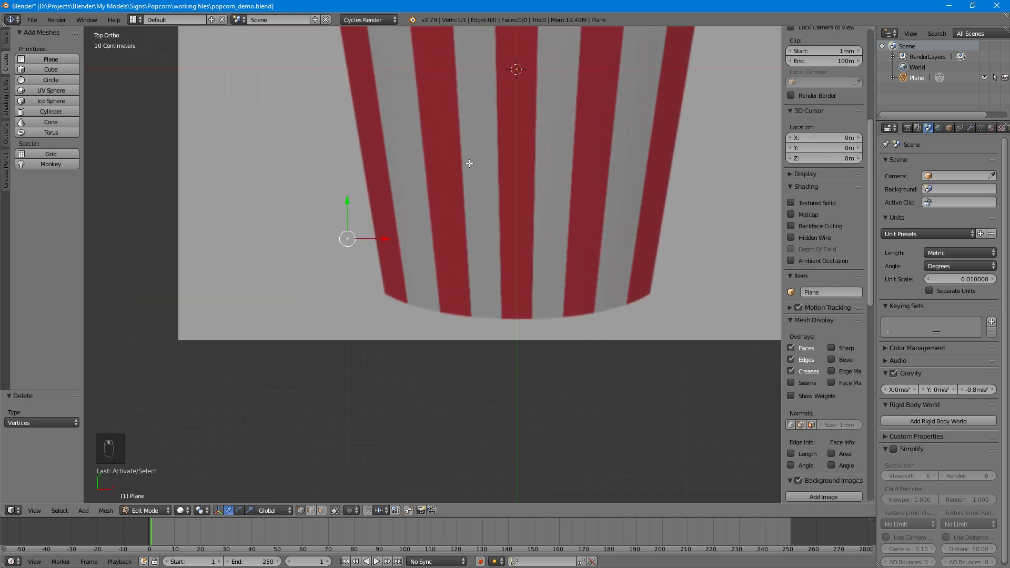
pyautogui.press('g')
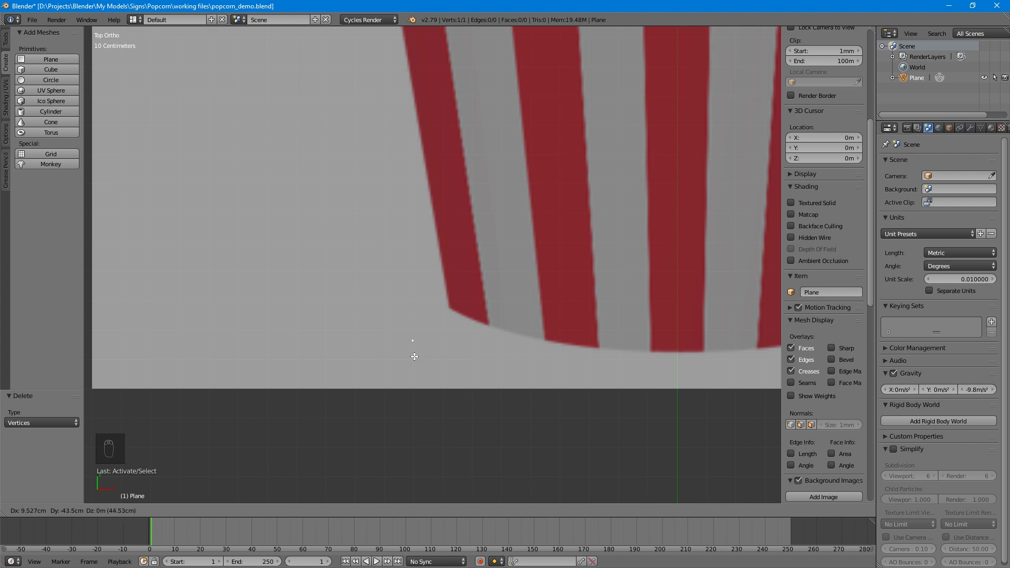
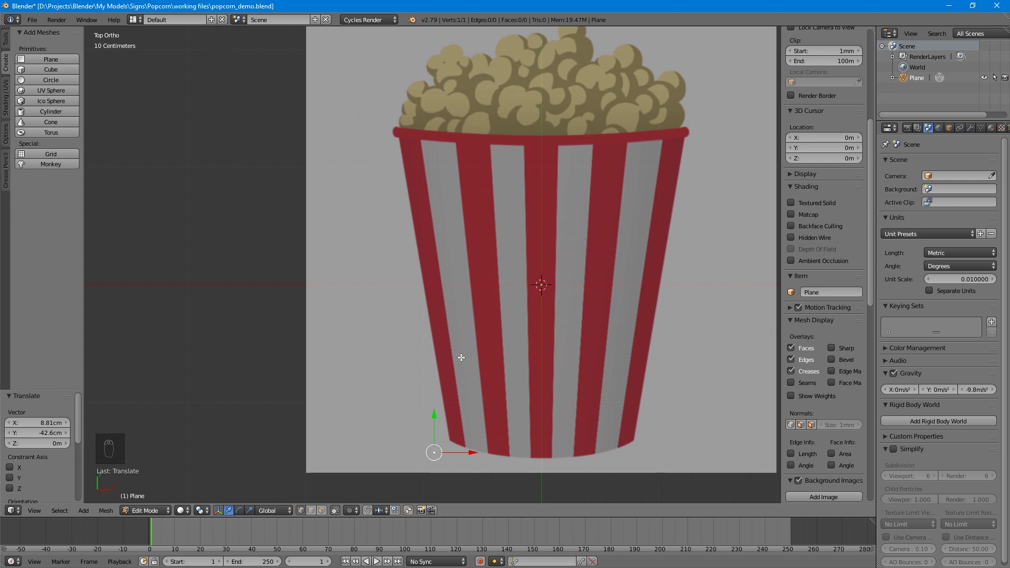
pyautogui.press('e')
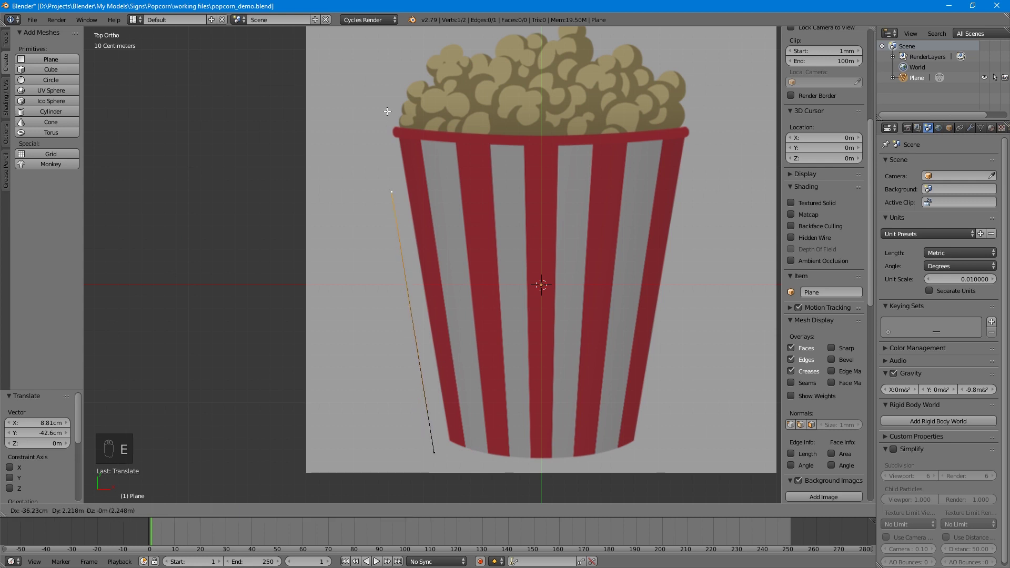
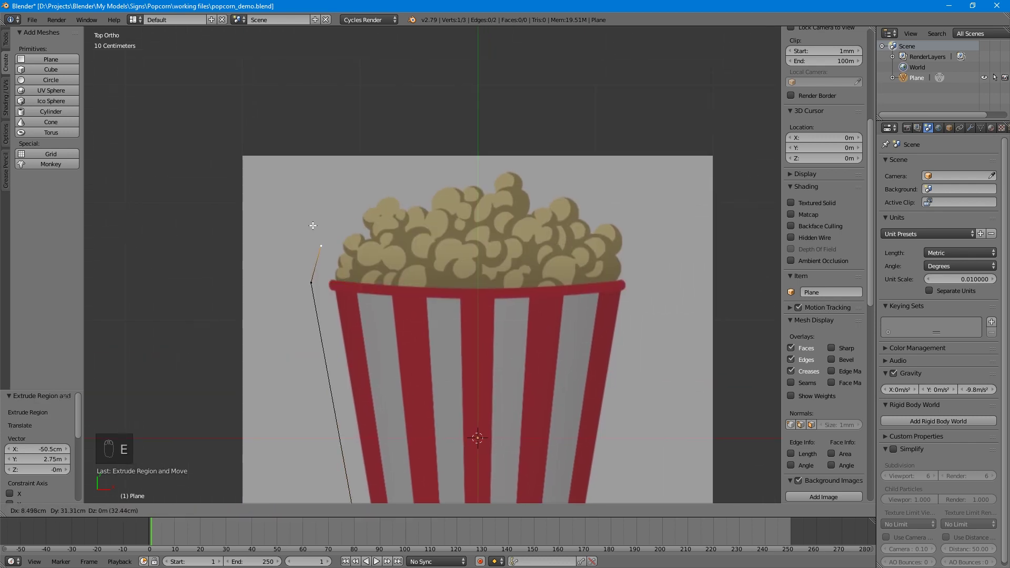
pyautogui.press('e')
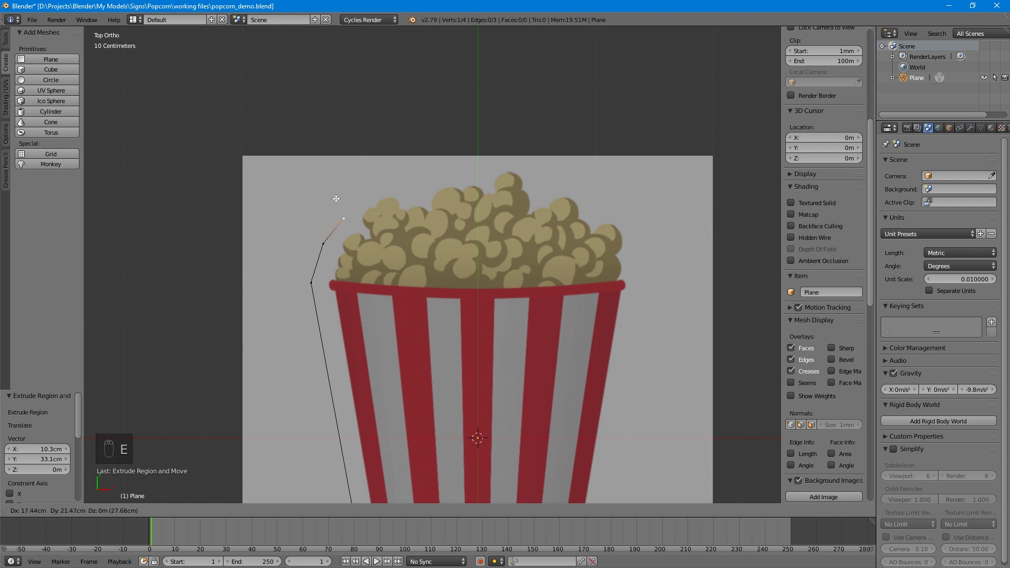
pyautogui.press('e')
pyautogui.press('e')
pyautogui.press('e')
pyautogui.press('e')
pyautogui.press('e')
pyautogui.press('e')
pyautogui.press('e')
pyautogui.press('e')
pyautogui.press('e')
pyautogui.press('e')
pyautogui.press('e')
pyautogui.press('e')
pyautogui.press('e')
pyautogui.press('e')
pyautogui.press('e')
pyautogui.press('r')
pyautogui.press('e')
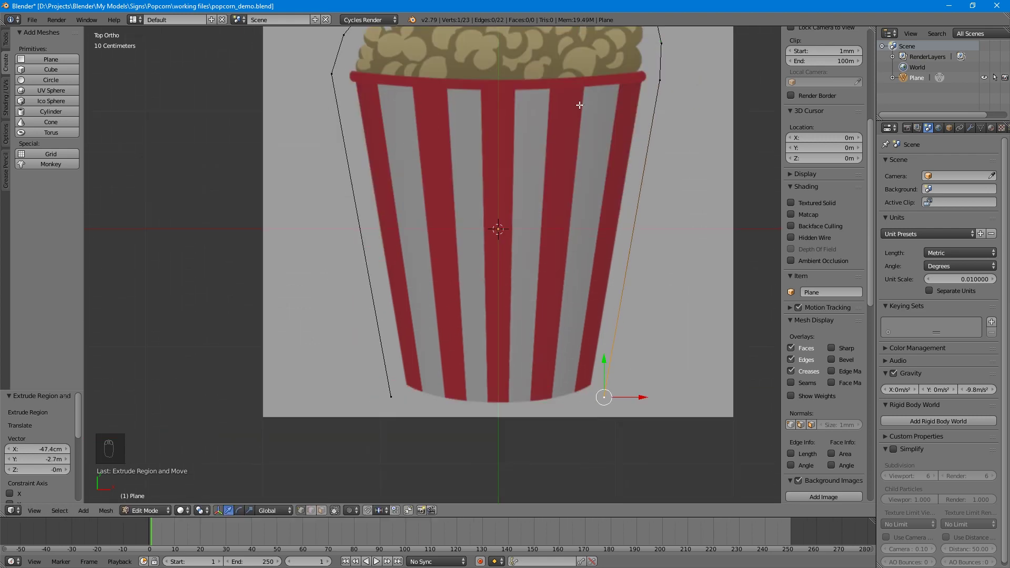
# Step: Extrude vertices along the bucket bottom and join the ends into a closed 27-vertex loop
pyautogui.press('e')
pyautogui.press('e')
pyautogui.press('e')
pyautogui.press('e')
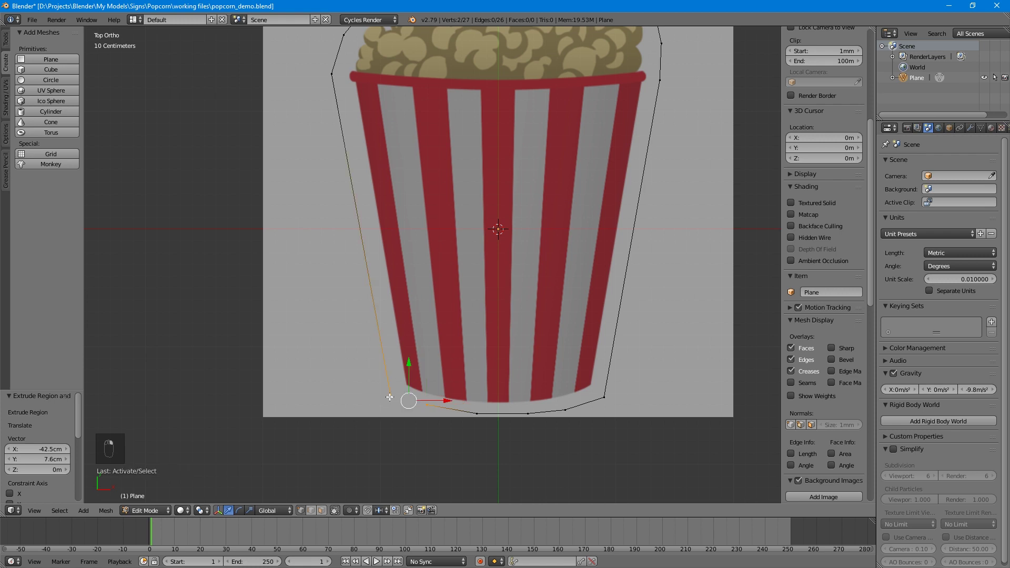
pyautogui.press('f')
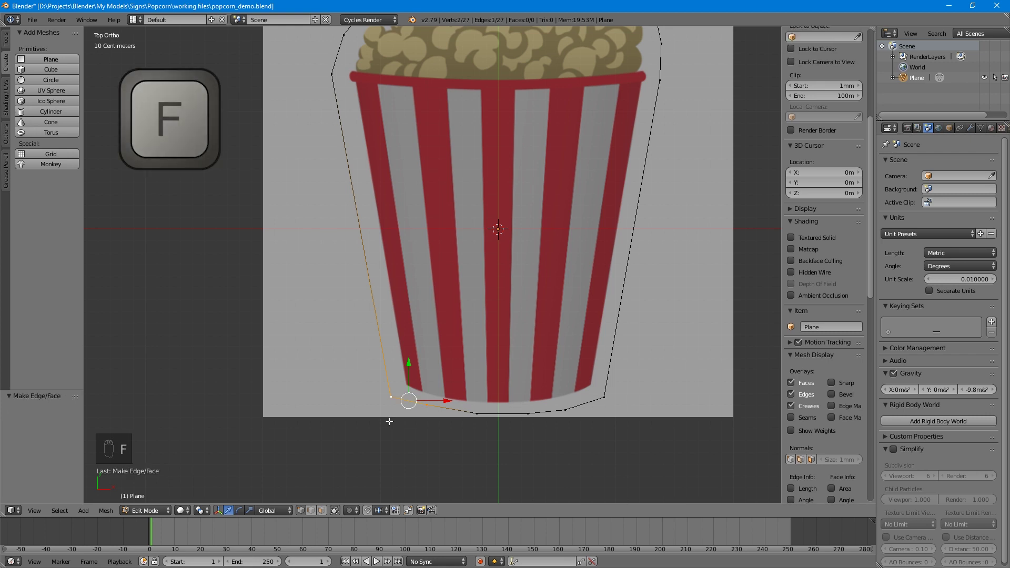
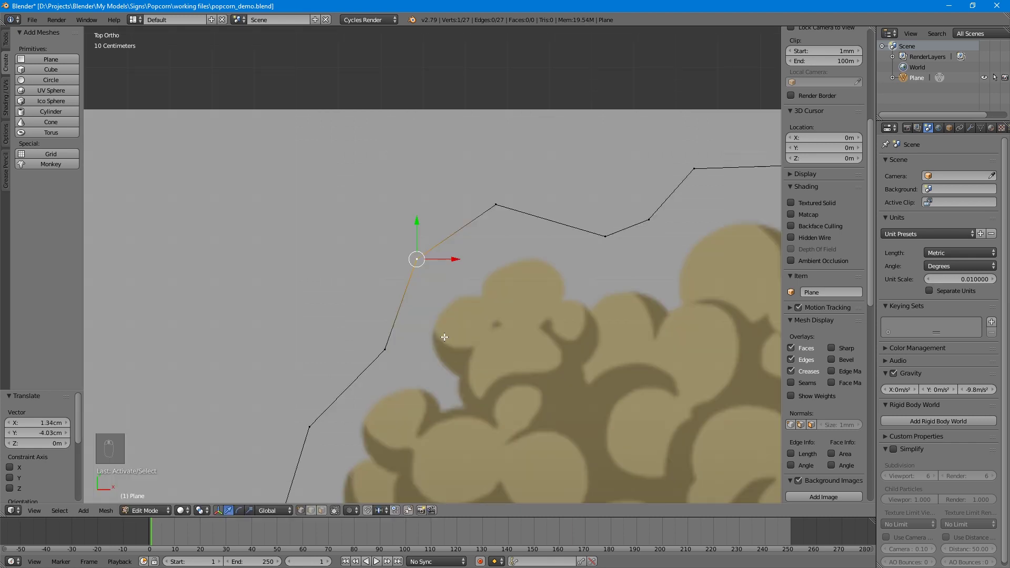
# Step: Dissolve the stray vertex on the popcorn top while keeping the outline joined
pyautogui.press('Delete')
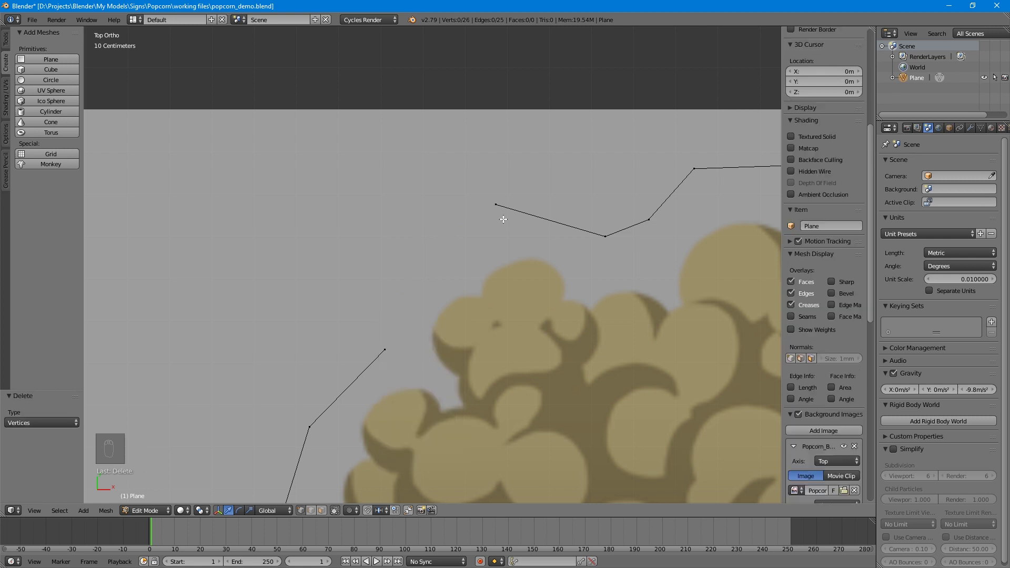
pyautogui.press('ctrl+z')
pyautogui.press('Delete')
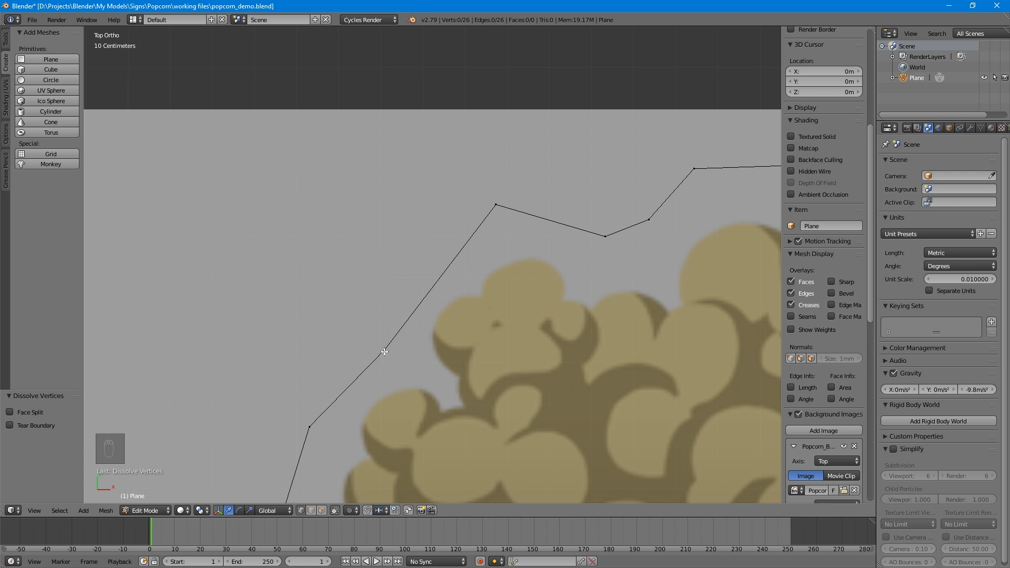
# Step: Subdivide the edge across the popcorn top to add a new point following the edge
pyautogui.moveTo(384, 351); pyautogui.dragTo(496, 207)
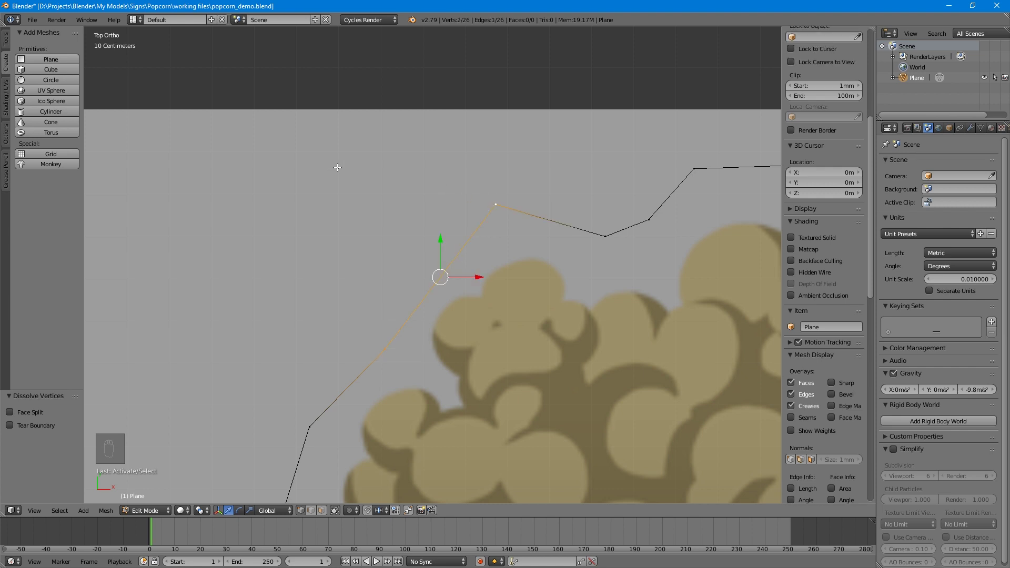
pyautogui.moveTo(7, 42); pyautogui.dragTo(337, 267)
pyautogui.press('a')
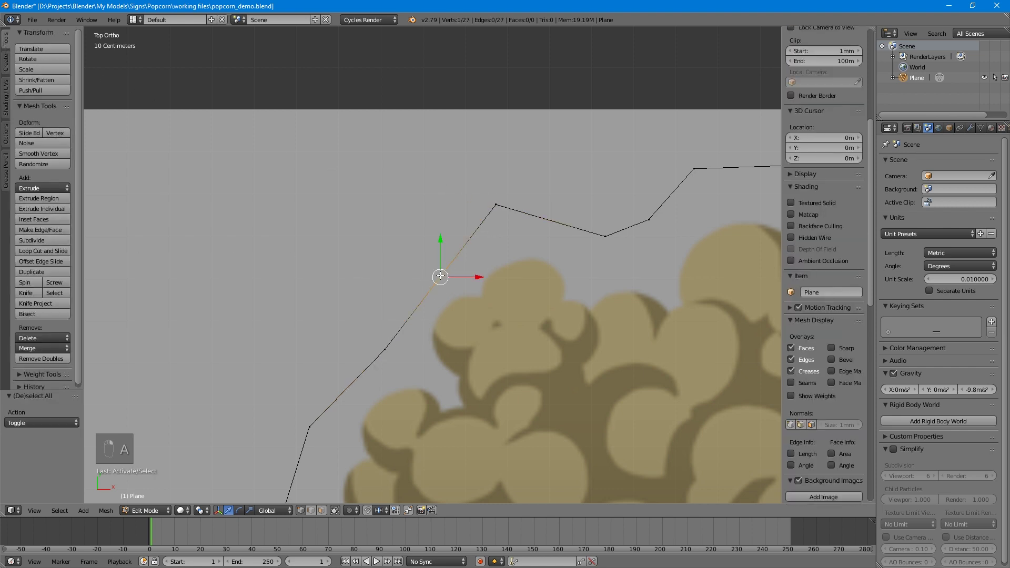
# Step: Select the whole popcorn outline and fill it with a single face
pyautogui.press('g')
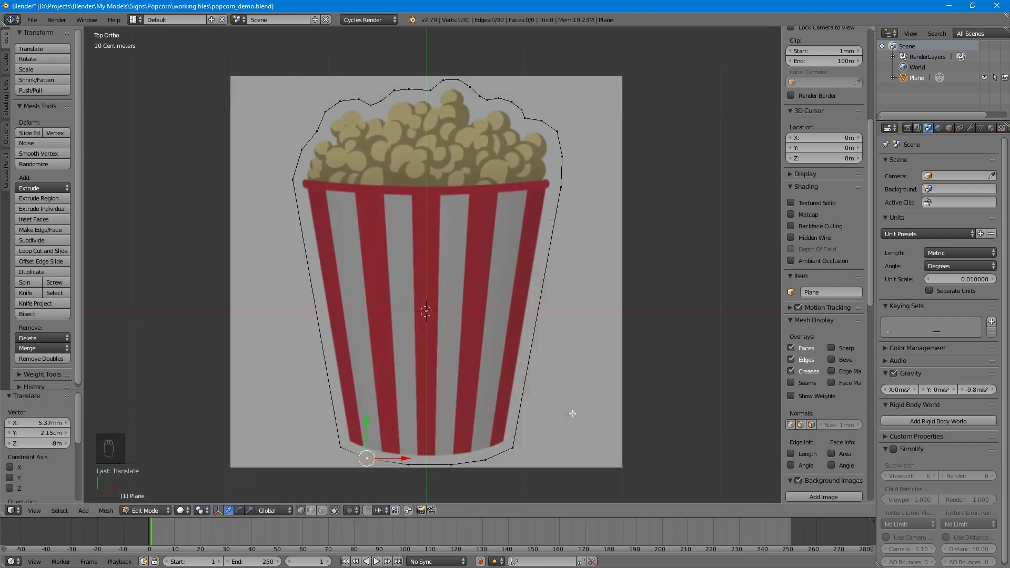
pyautogui.press('a')
pyautogui.press('a')
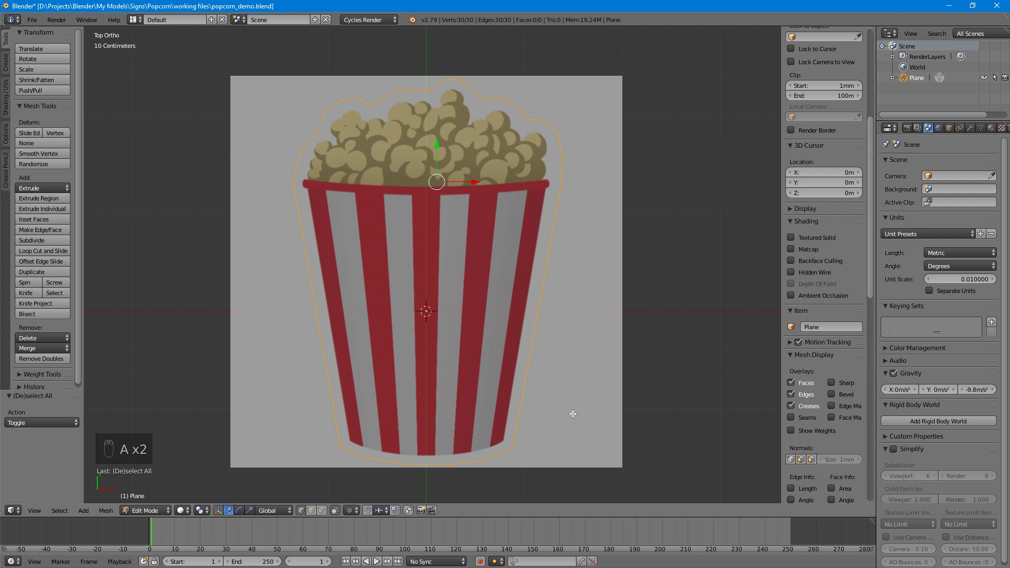
pyautogui.press('f')
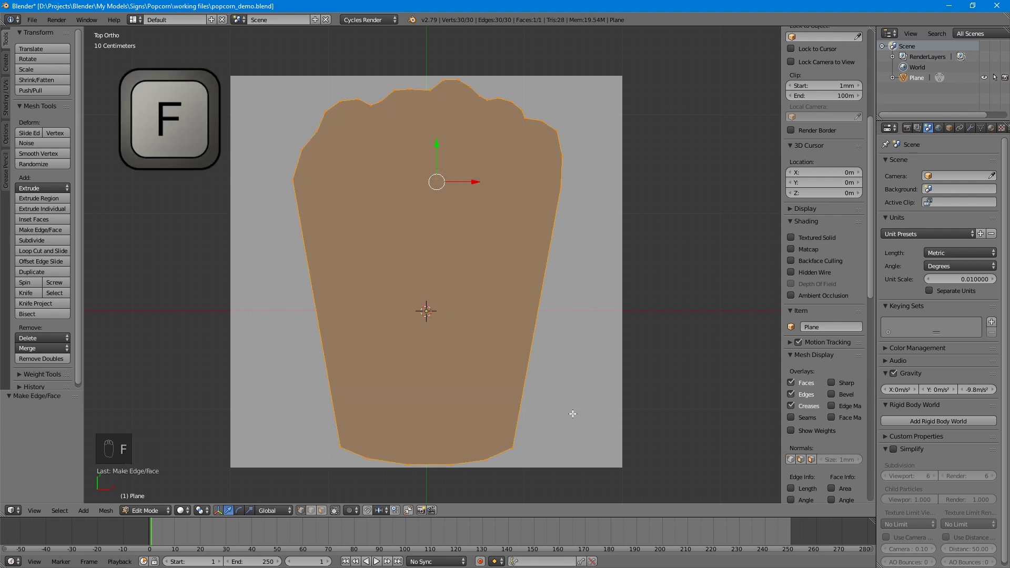
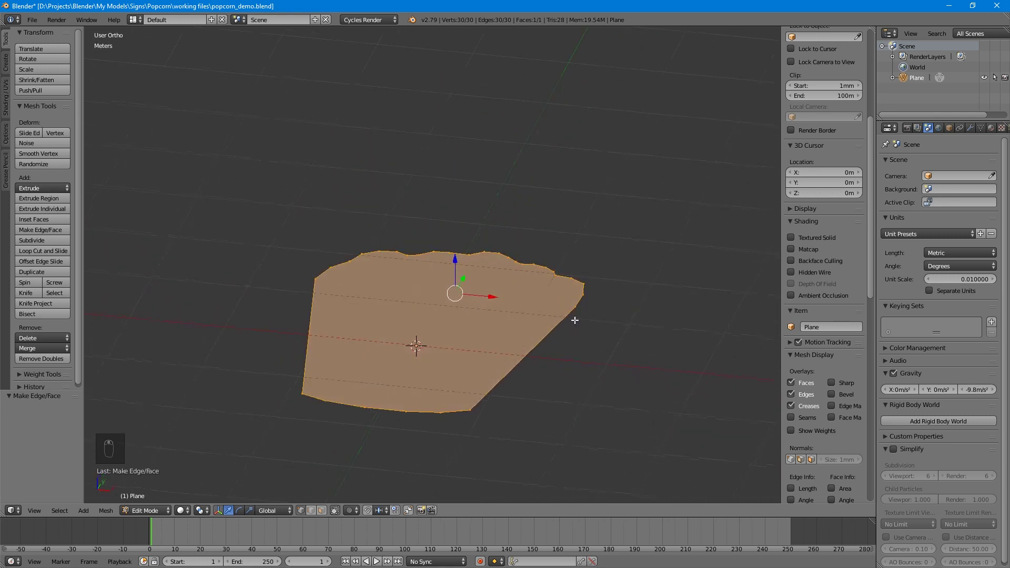
# Step: Extrude the filled popcorn face upward about 20 cm, then return to top view
pyautogui.press('e')
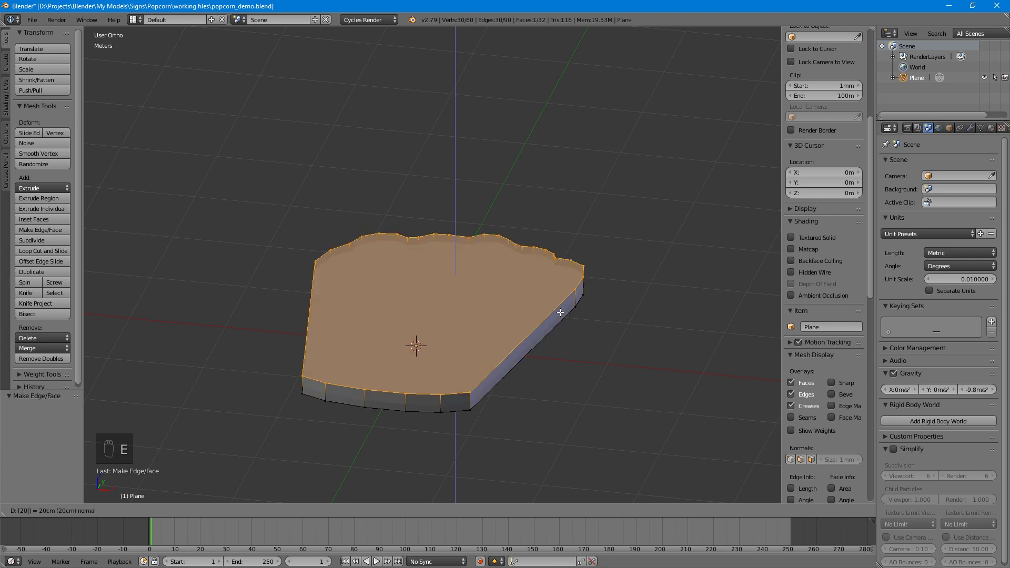
pyautogui.moveTo(441, 312); pyautogui.dragTo(460, 363)
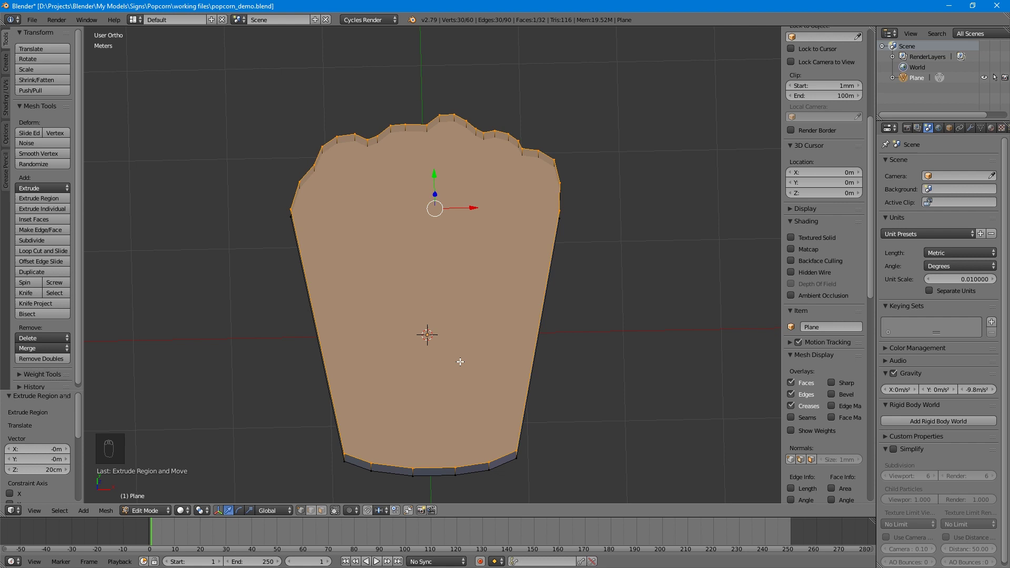
pyautogui.press('KP_7')
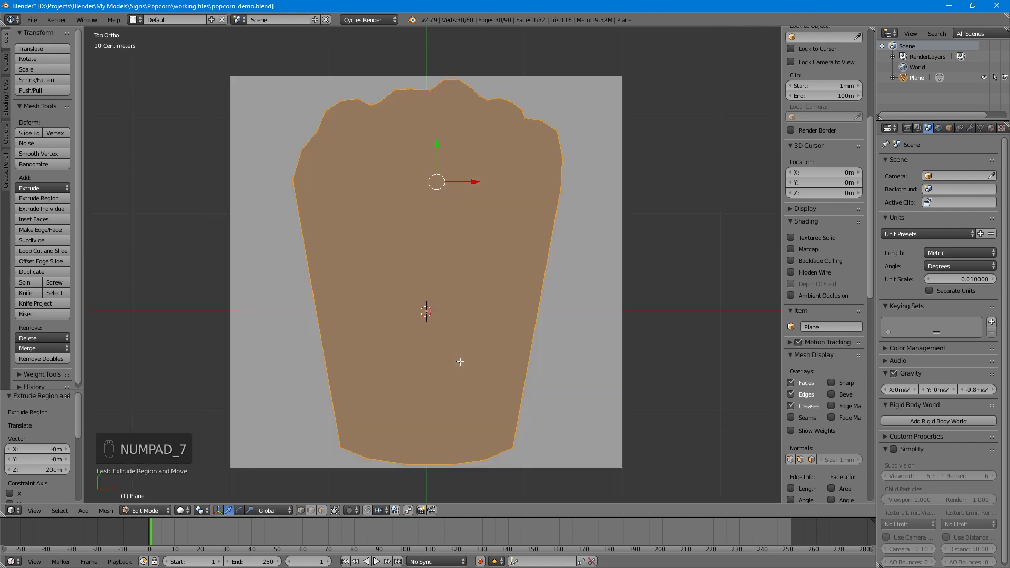
# Step: Adjust the popcorn reference image settings in the Background Images panel
pyautogui.moveTo(873, 232); pyautogui.dragTo(861, 299)
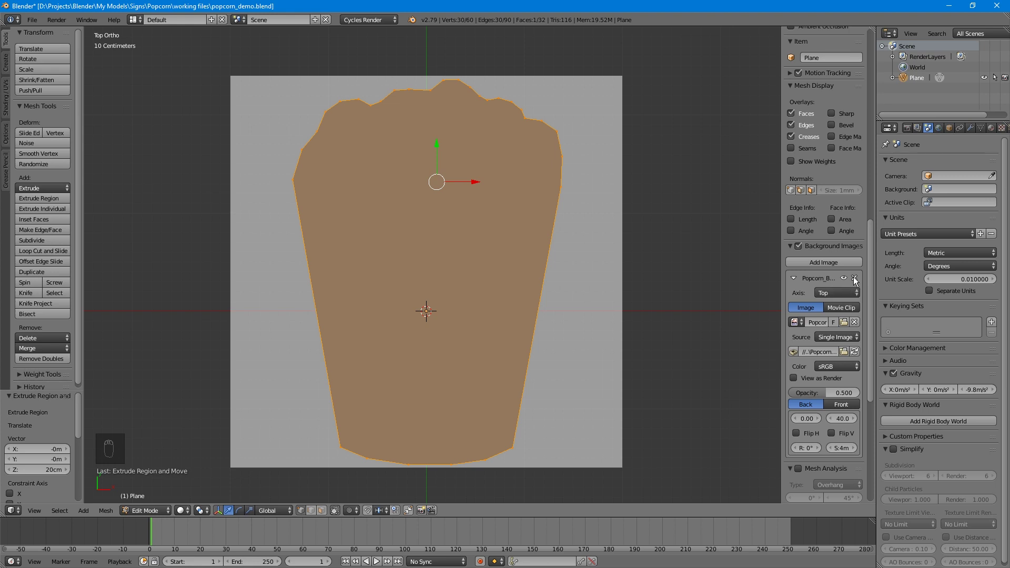
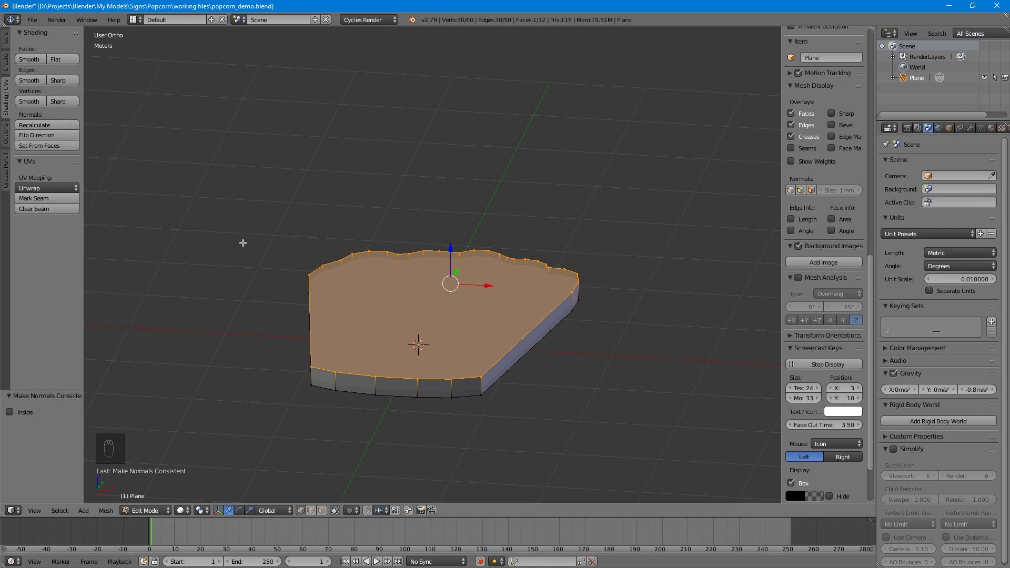
# Step: Return to Object Mode with smooth shading on the popcorn sign and orbit to inspect it
pyautogui.moveTo(309, 283); pyautogui.dragTo(316, 323)
pyautogui.press('Tab')
pyautogui.moveTo(385, 310); pyautogui.dragTo(35, 187)
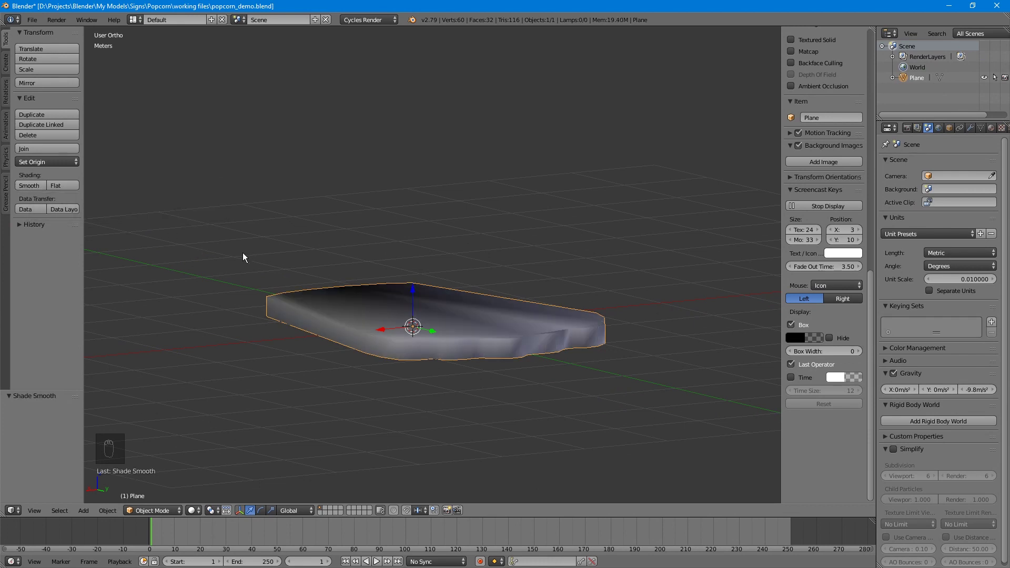
pyautogui.moveTo(296, 296); pyautogui.dragTo(456, 357)
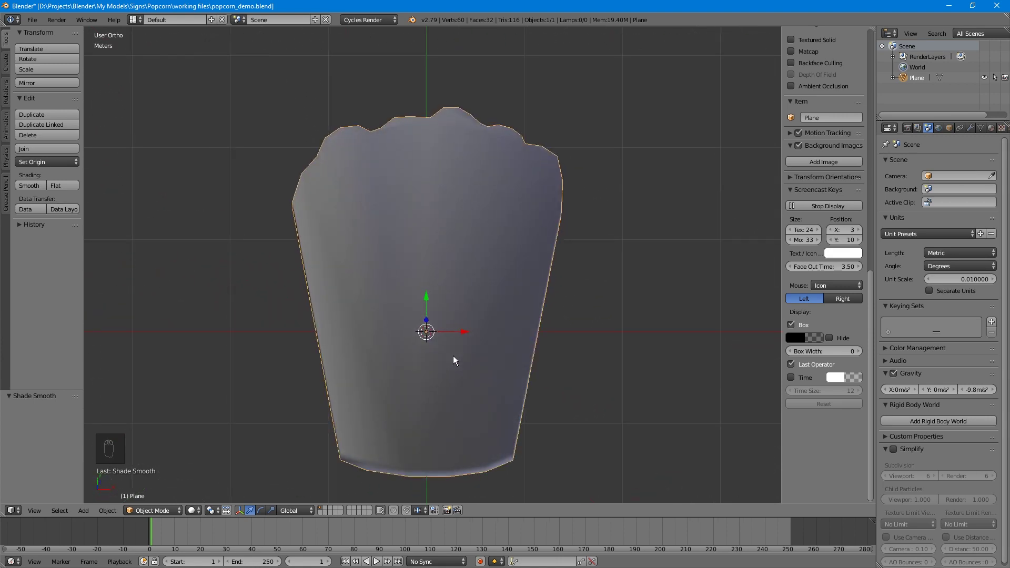
# Step: In Edit Mode, inset the sign's top face twice to add narrow border rims
pyautogui.press('Tab')
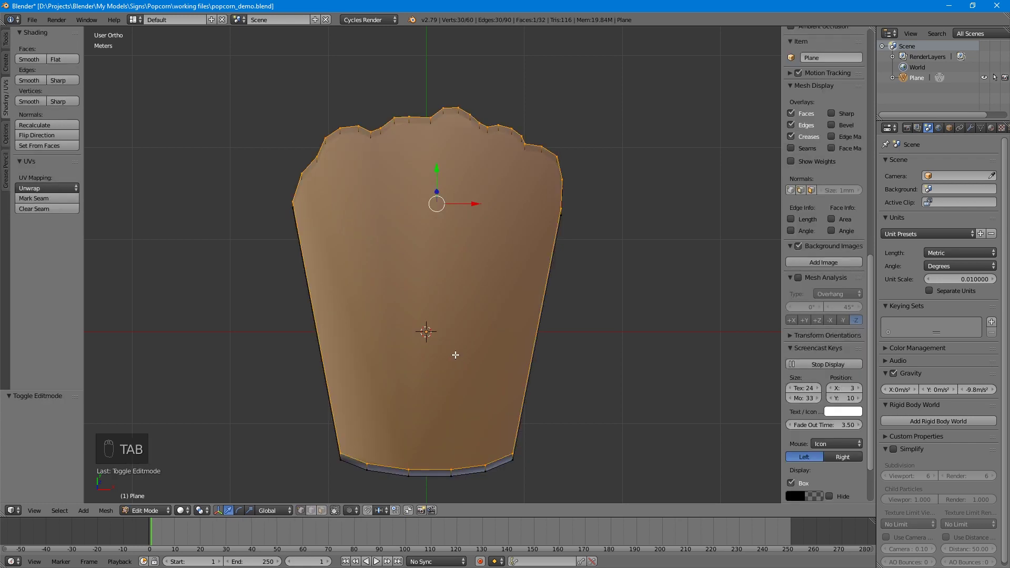
pyautogui.moveTo(468, 412); pyautogui.dragTo(593, 410)
pyautogui.middleClick(473, 374)
pyautogui.middleClick(557, 380)
pyautogui.press('i')
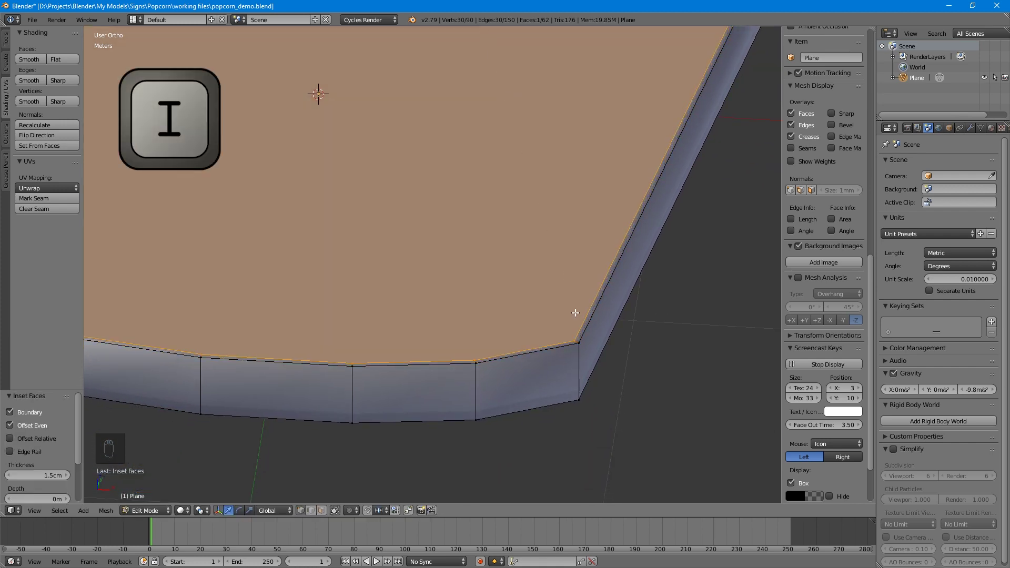
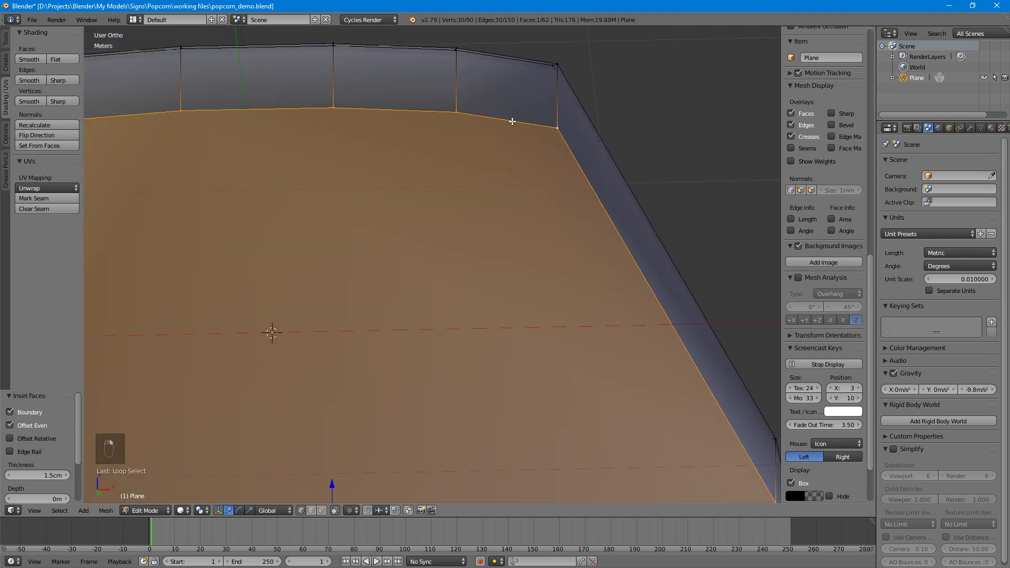
pyautogui.press('i')
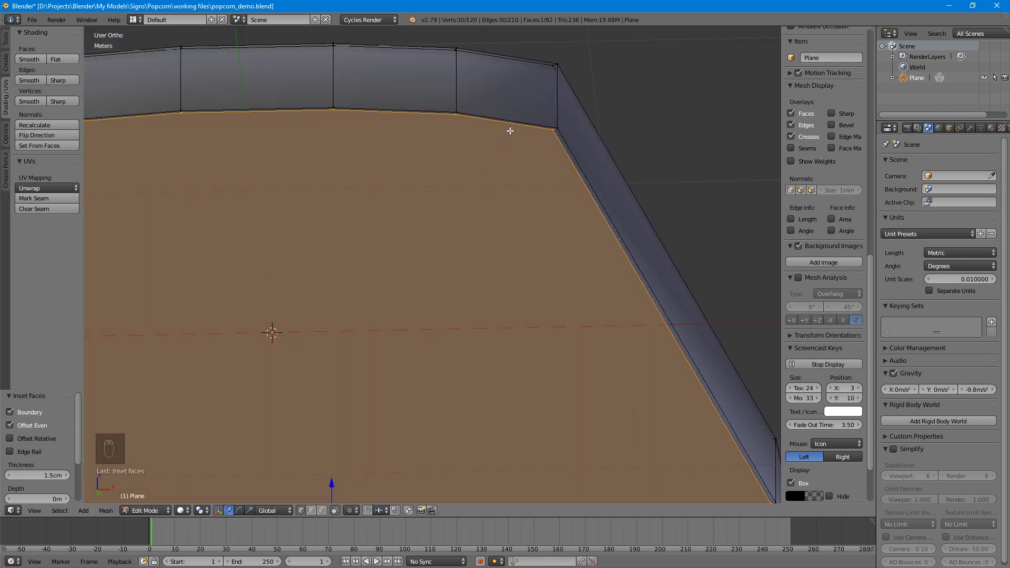
# Step: Return to Object Mode and orbit around the finished 120-vertex popcorn sign
pyautogui.middleClick(424, 250)
pyautogui.press('Tab')
pyautogui.middleClick(675, 381)
pyautogui.moveTo(722, 363); pyautogui.dragTo(667, 364)
pyautogui.middleClick(651, 359)
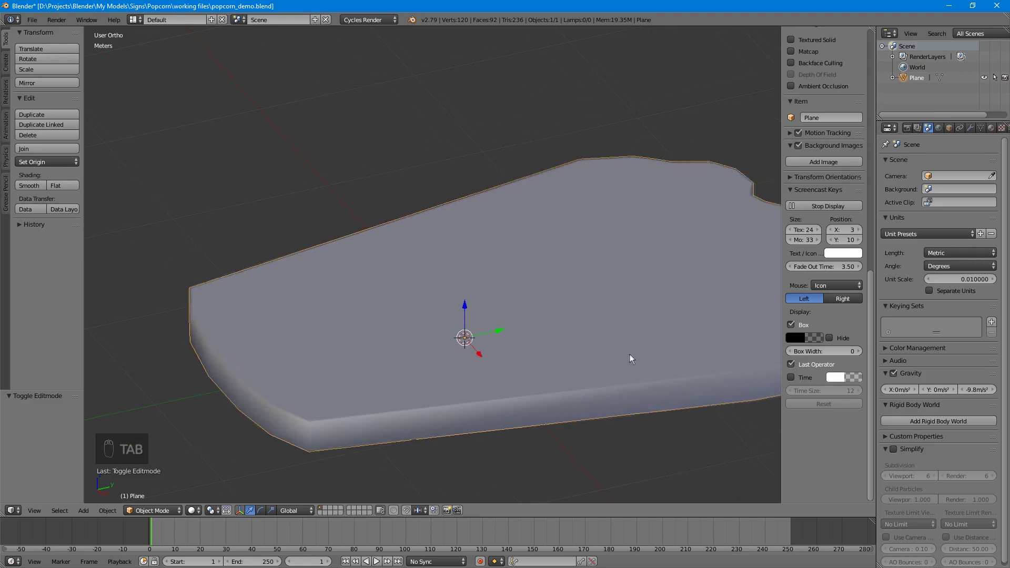